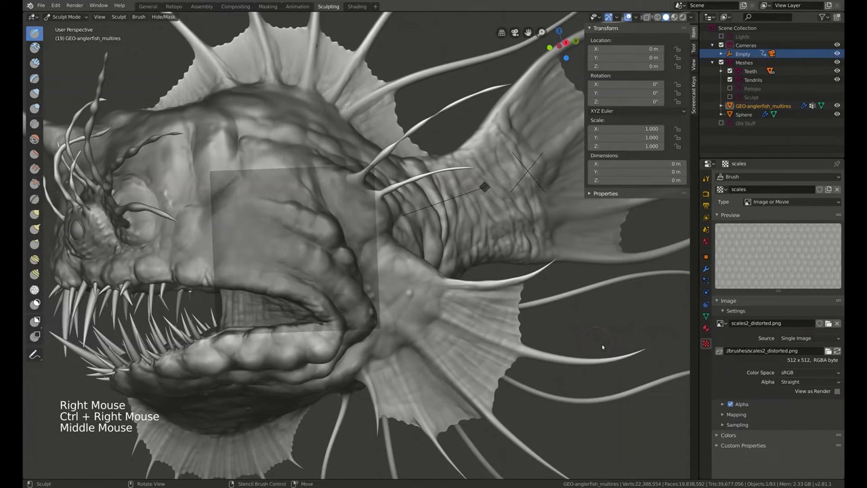
Show the active sculpt brush settings in the sidebar Tool panel to check the stencil texture mapping.
click(697, 63)
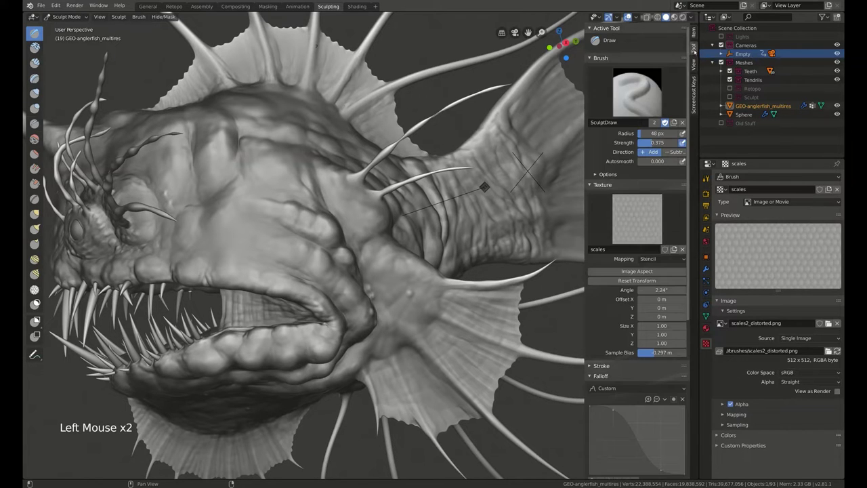
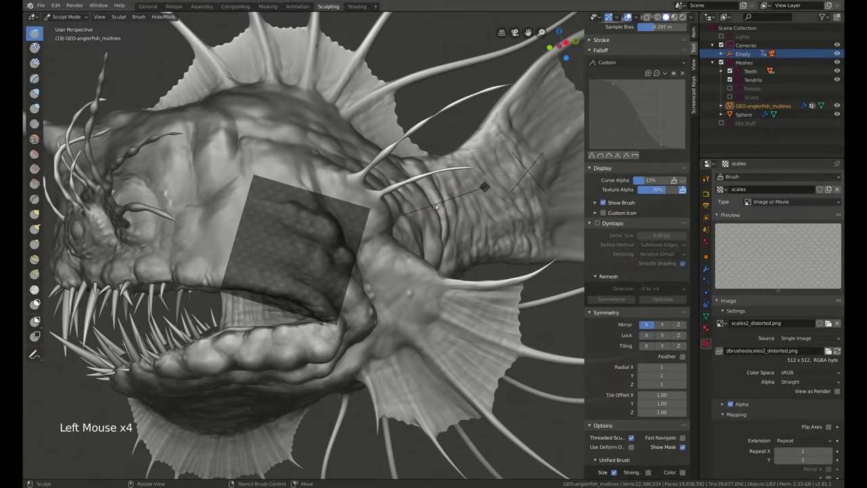
Bring the head into view, place the scale stencil over it and stamp the first scales on the cheek crease.
middle_click(425, 238)
middle_click(442, 239)
middle_click(424, 259)
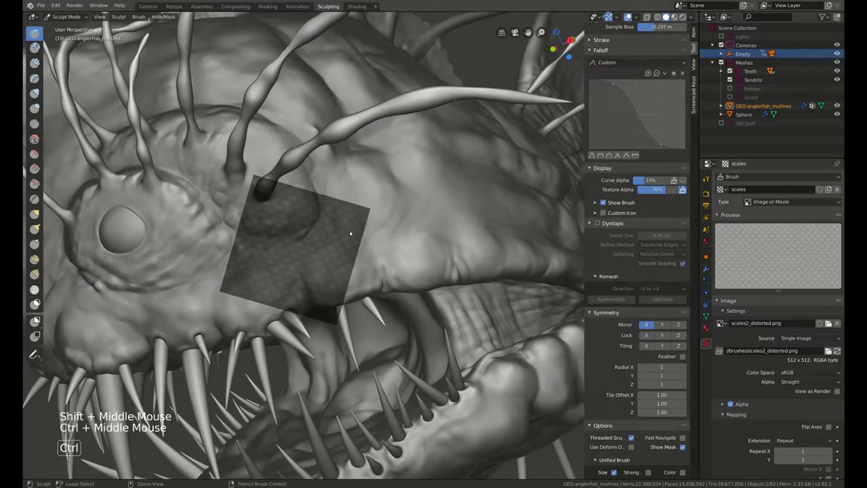
right_click(362, 222)
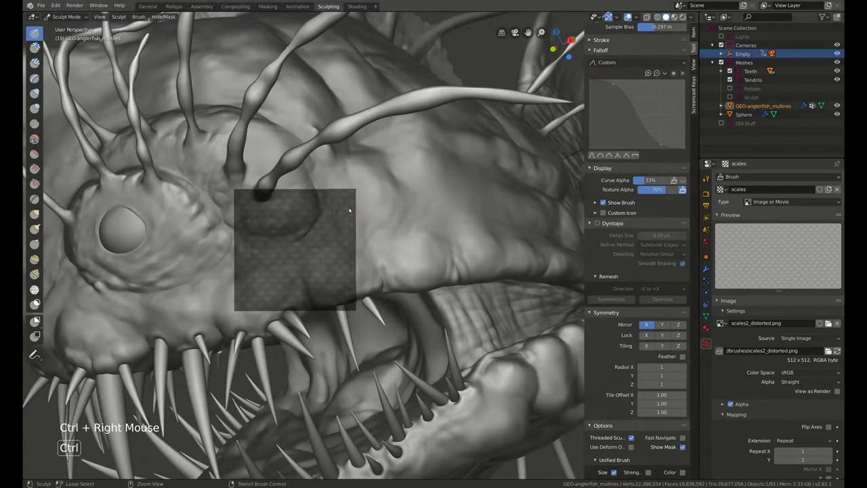
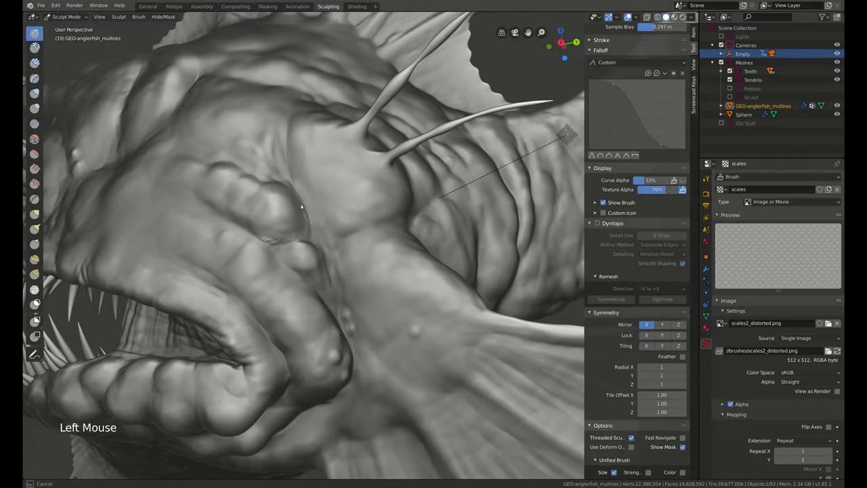
click(313, 229)
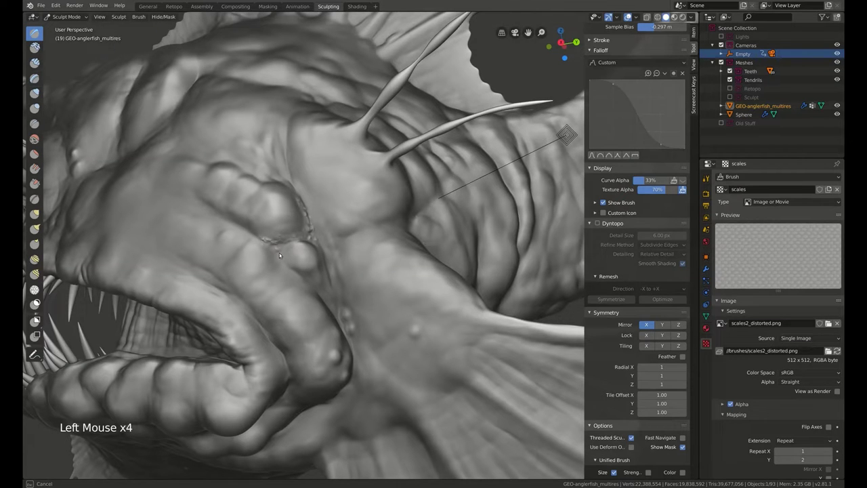
click(314, 281)
Shift the stencil along the crease and stamp more scales, adjusting brush size between strokes.
middle_click(344, 248)
right_click(338, 228)
right_click(329, 237)
right_click(330, 230)
click(266, 228)
key(f)
click(279, 248)
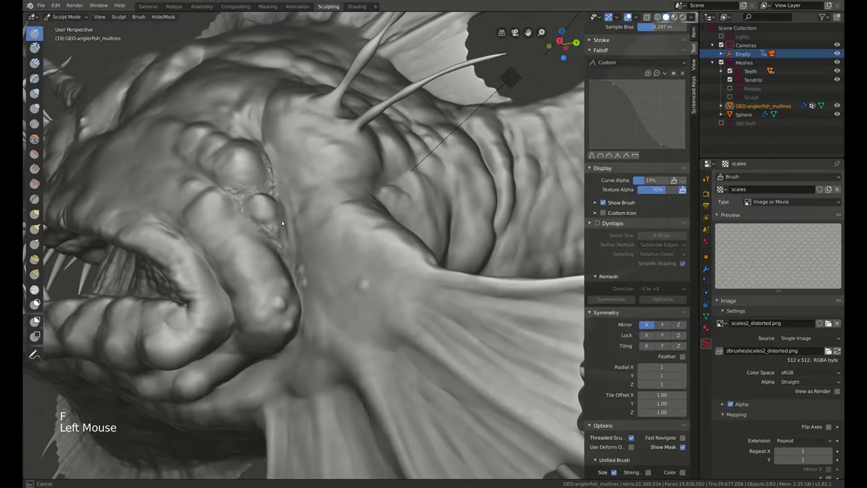
key(f)
click(289, 239)
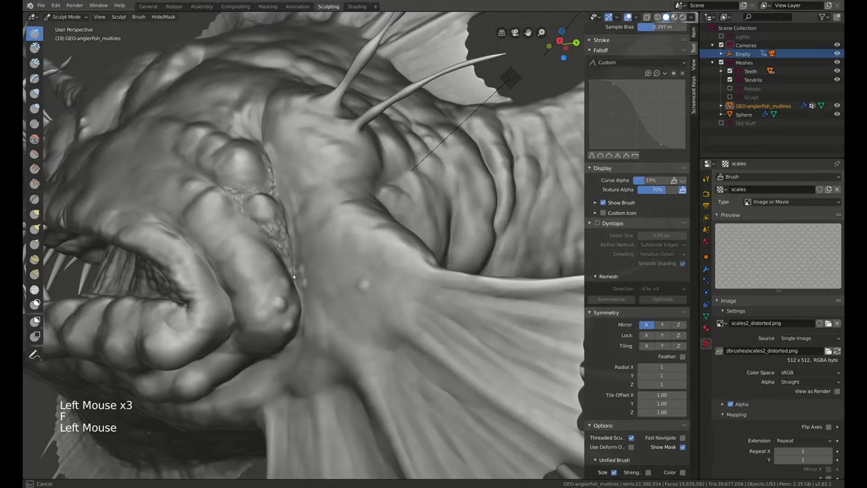
Nudge the stencil further and stamp scales down toward the pectoral fin base.
right_click(338, 242)
click(295, 242)
click(299, 251)
key(f)
click(300, 262)
Reposition the stencil once more and fill in the remaining cheek crease with scale stamps.
middle_click(336, 229)
right_click(343, 244)
right_click(338, 232)
click(289, 259)
click(294, 256)
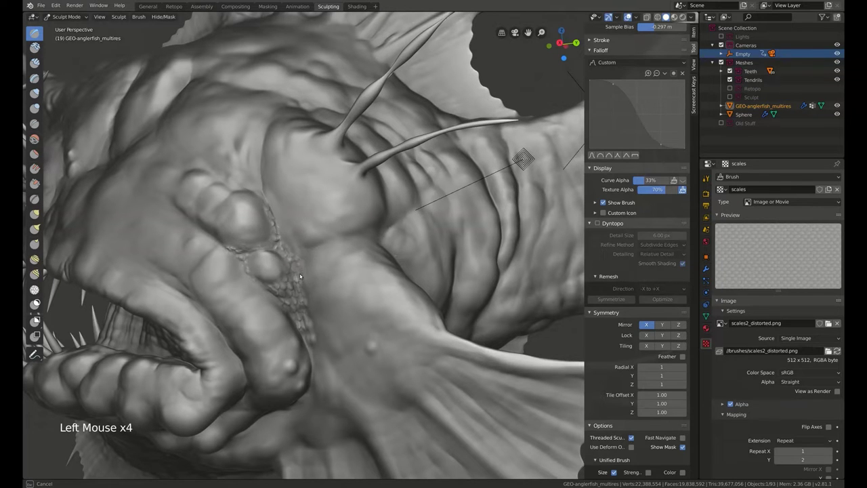
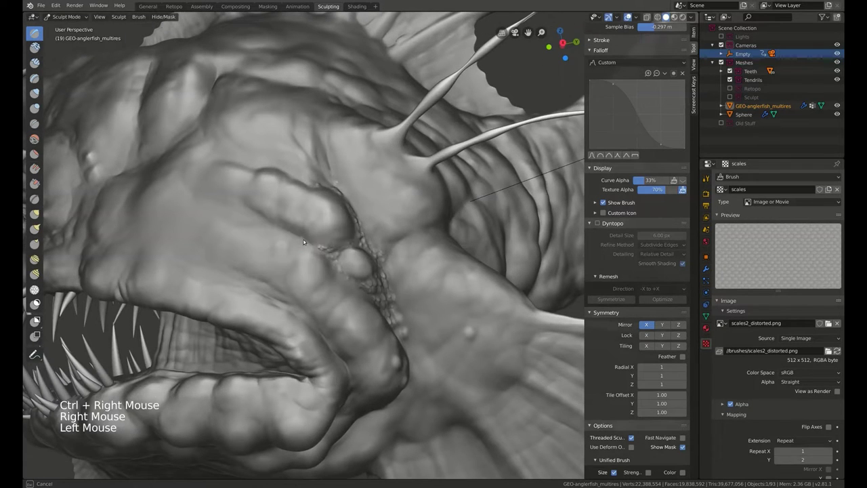
click(304, 239)
click(294, 229)
key(f)
click(275, 243)
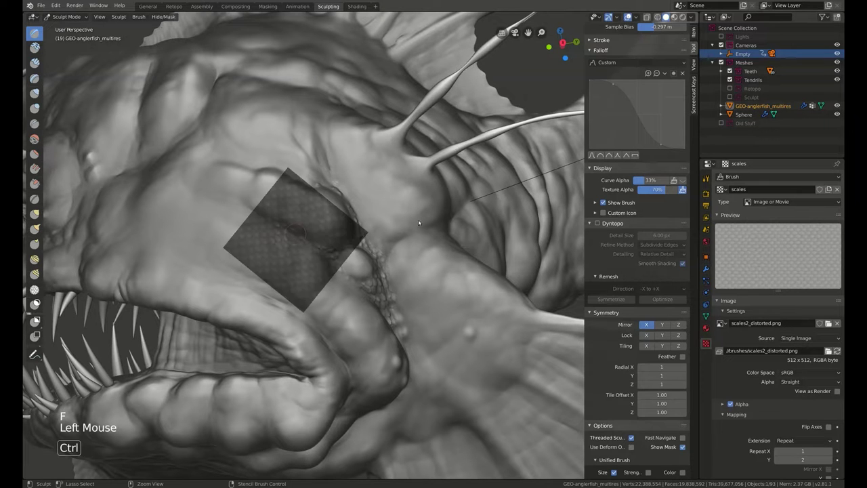
Undo the last stroke and line the scale stencil up over the lower cheek area.
key(ctrl+z)
middle_click(422, 207)
middle_click(427, 216)
right_click(409, 220)
middle_click(437, 200)
right_click(368, 233)
right_click(365, 298)
right_click(371, 298)
key(f)
Stamp a cluster of scales onto the lower cheek, varying the brush size between strokes.
click(305, 277)
click(305, 274)
click(304, 283)
key(f)
click(302, 282)
key(f)
click(304, 277)
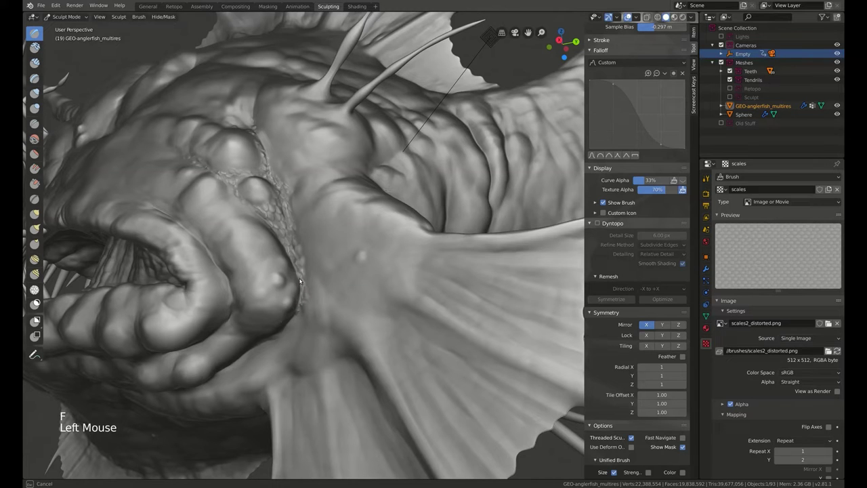
click(322, 289)
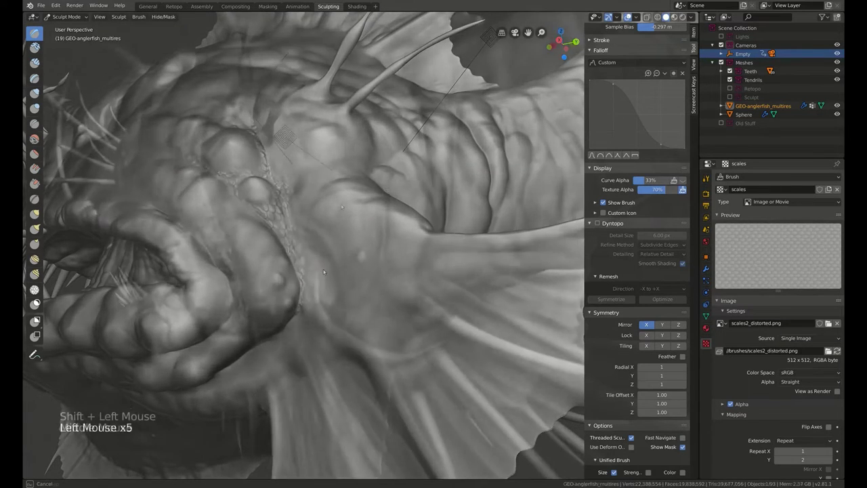
Move the stencil up the cheek and stamp scales over the area above the crease.
middle_click(327, 228)
middle_click(340, 196)
right_click(342, 191)
right_click(362, 177)
click(302, 211)
double_click(299, 203)
click(324, 191)
click(310, 212)
Continue stamping scales across the upper cheek toward the head.
middle_click(320, 212)
click(322, 203)
key(f)
click(311, 205)
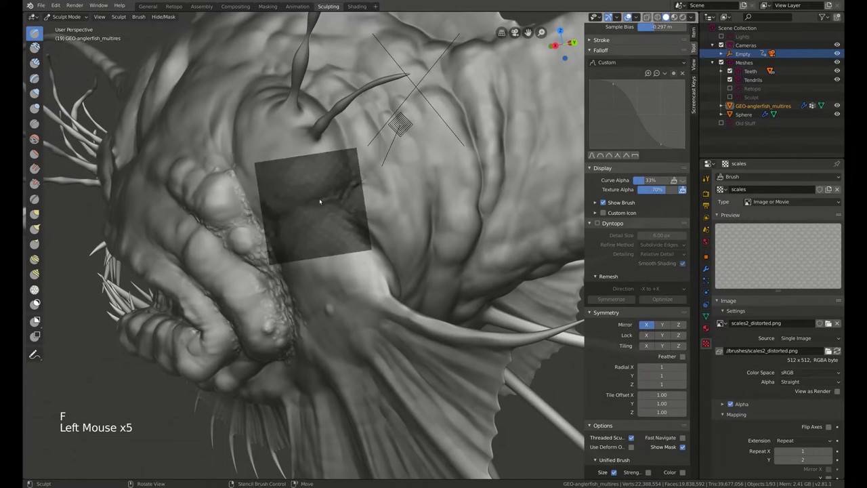
click(333, 192)
key(f)
click(327, 204)
click(351, 215)
click(352, 188)
Add a last patch of cheek scales and pull the view back to the whole fish.
middle_click(363, 197)
click(329, 198)
click(333, 202)
click(329, 205)
click(338, 206)
middle_click(435, 161)
middle_click(449, 176)
middle_click(430, 206)
middle_click(448, 165)
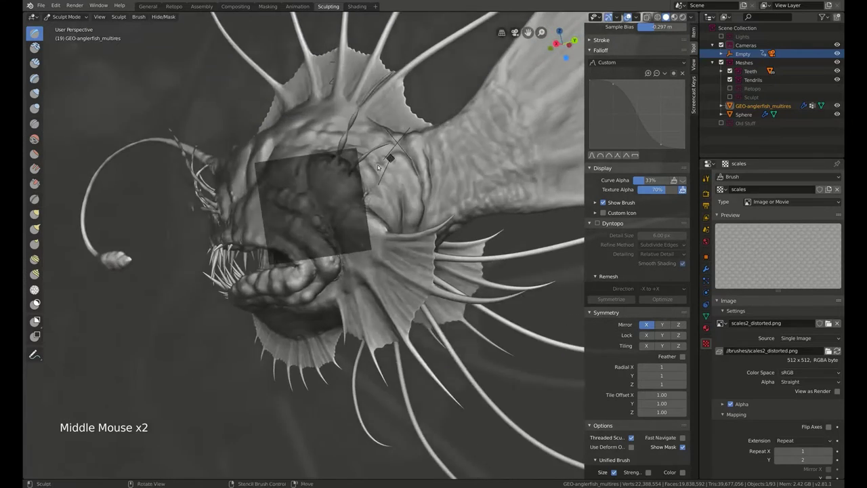
Turn to the body side, set the stencil over it and stamp scales behind the gill.
middle_click(399, 185)
middle_click(302, 136)
click(291, 158)
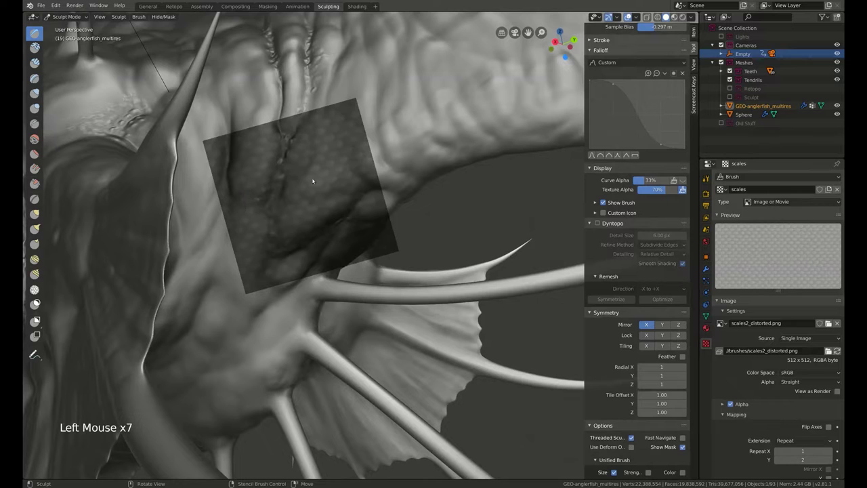
right_click(324, 183)
right_click(319, 167)
key(f)
click(227, 166)
click(246, 200)
click(263, 188)
Slide the stencil along the flank and stamp more scales behind the gill.
right_click(264, 188)
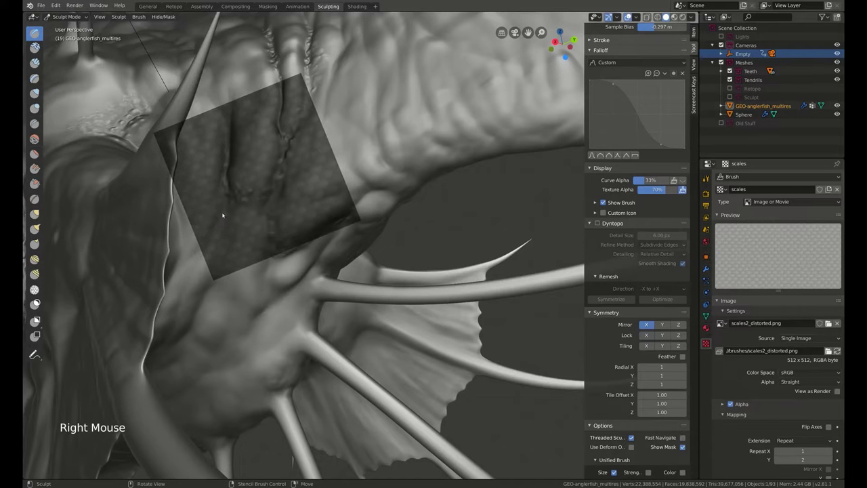
key(f)
click(225, 213)
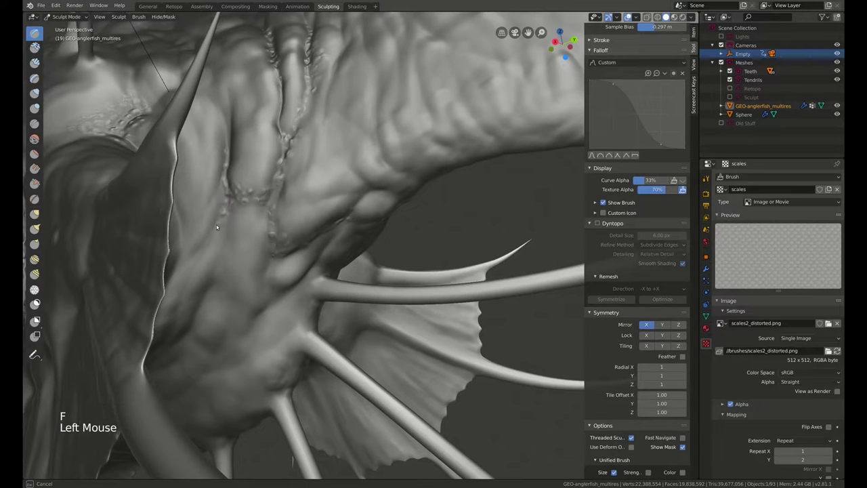
click(217, 208)
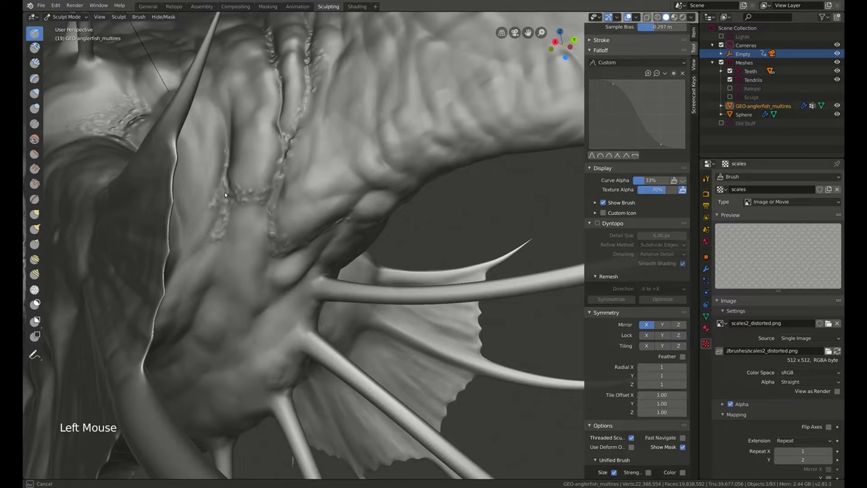
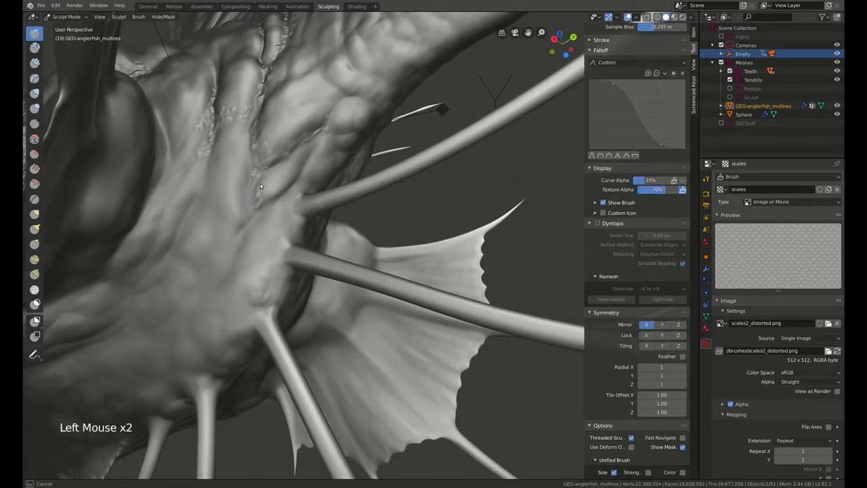
Stamp a run of scale patches along the body toward the fins.
click(265, 195)
key(f)
click(263, 192)
key(f)
click(292, 185)
click(327, 124)
right_click(315, 153)
click(332, 127)
click(335, 110)
Reposition the stencil near the fins and stamp scales up to the fin base.
right_click(362, 117)
right_click(356, 120)
right_click(347, 120)
click(337, 101)
click(333, 109)
click(316, 128)
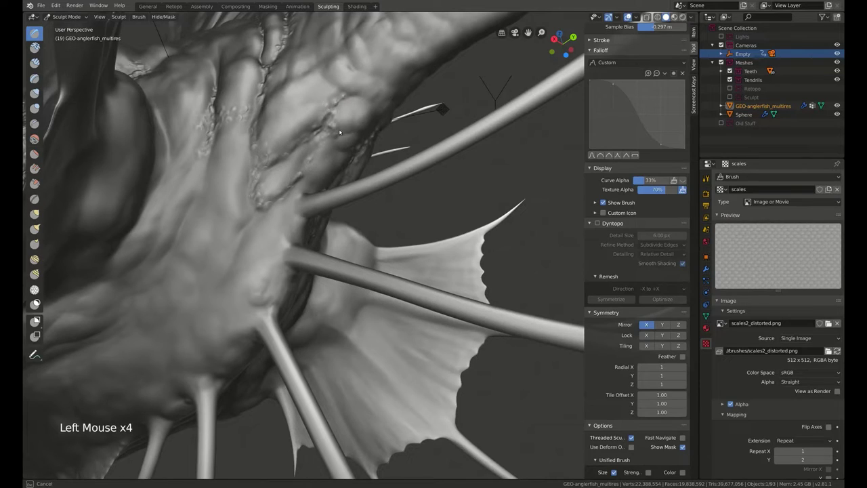
click(322, 151)
Swing back to the head, set the stencil over it and begin stamping scales near the tendrils.
middle_click(323, 153)
middle_click(275, 196)
middle_click(267, 193)
middle_click(423, 190)
middle_click(413, 187)
middle_click(401, 183)
right_click(408, 204)
right_click(380, 239)
key(f)
click(354, 256)
key(f)
click(353, 260)
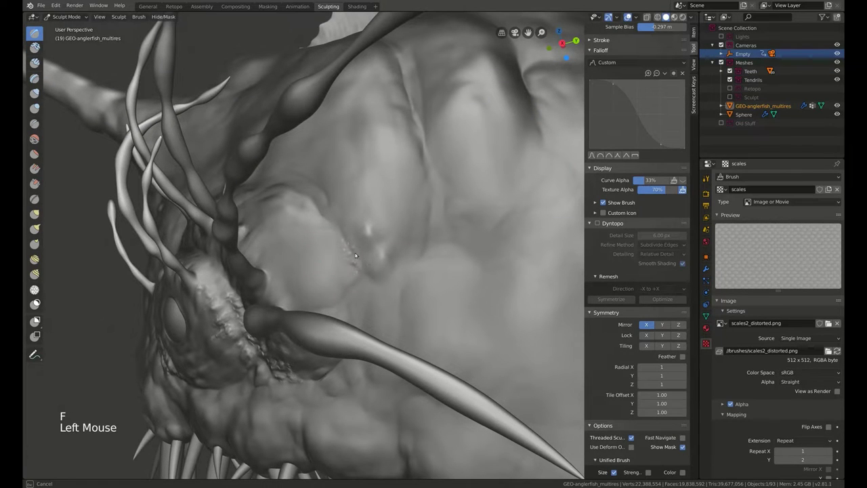
Place the stencil over the head and stamp scales around the eye area.
middle_click(390, 209)
right_click(423, 262)
right_click(431, 263)
click(416, 311)
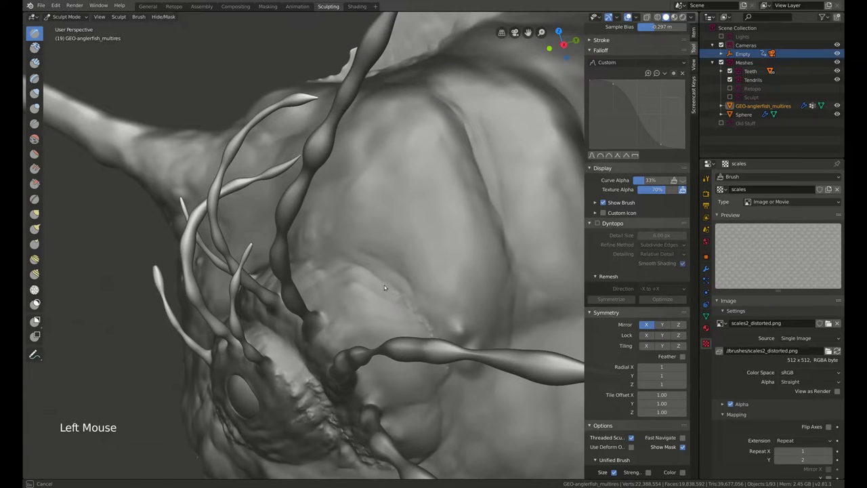
click(368, 270)
click(357, 276)
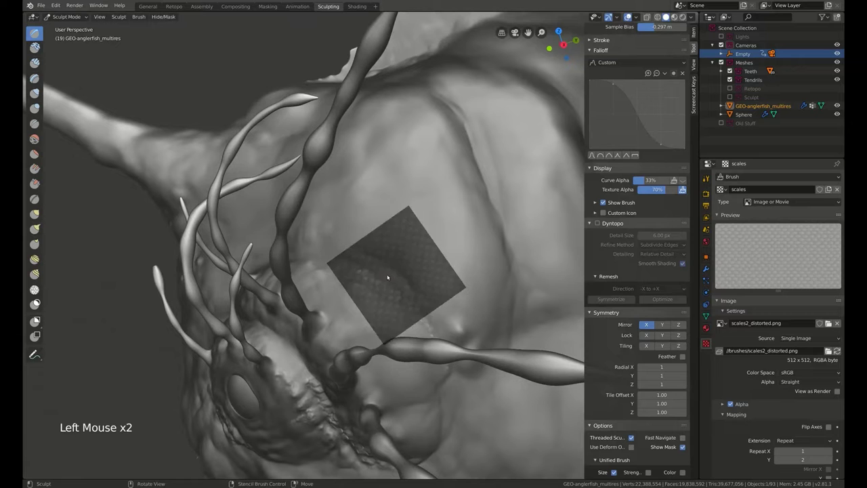
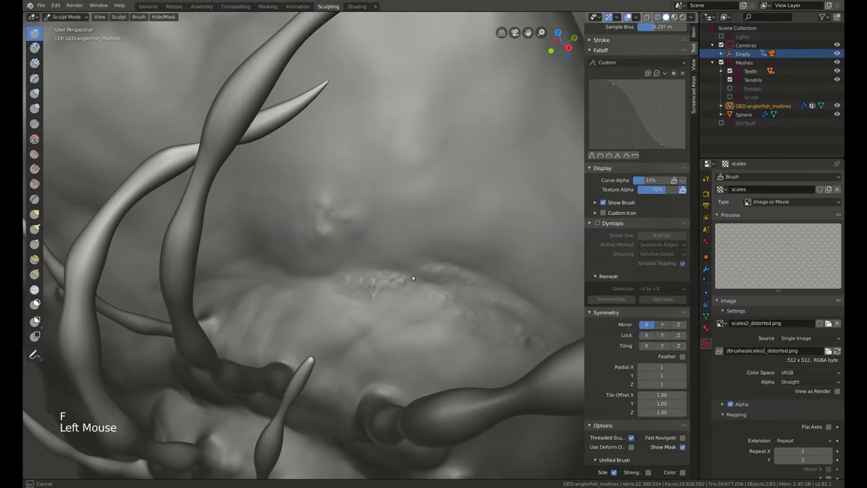
Stamp scales across the head toward the tendril bases with a resized brush.
click(406, 290)
key(f)
click(328, 279)
click(307, 274)
click(259, 279)
middle_click(344, 250)
middle_click(383, 265)
middle_click(329, 282)
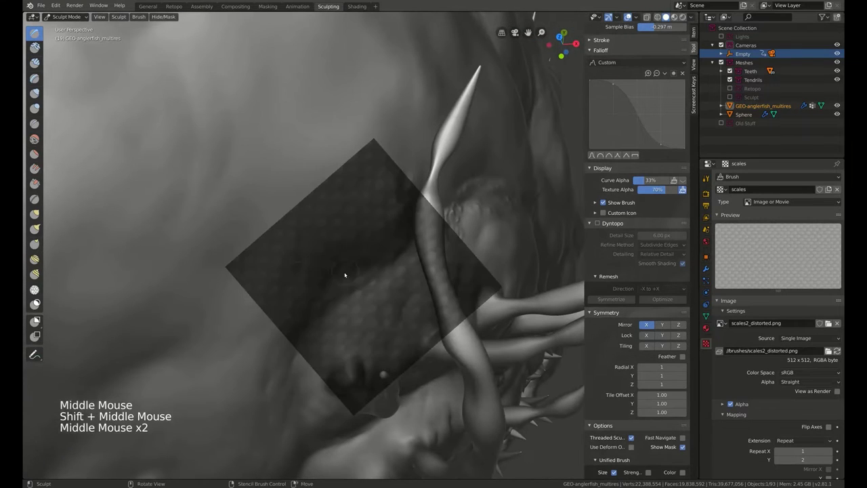
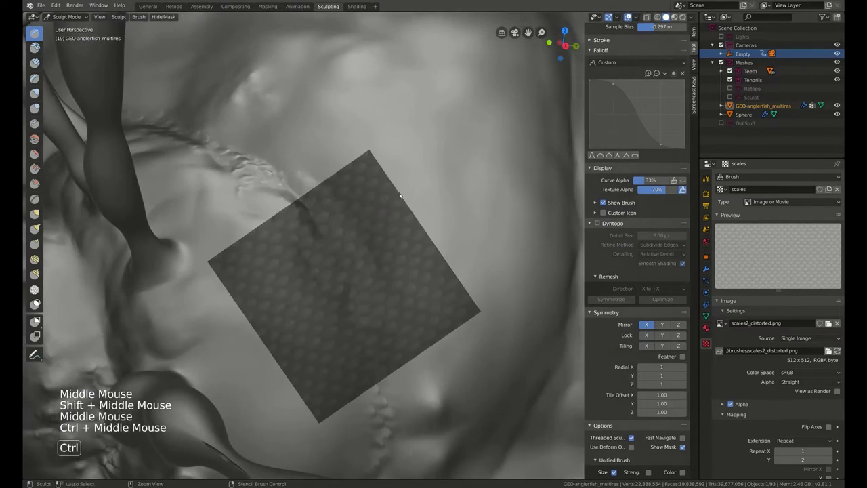
Reposition the stencil over the cheek seam, stamp scales there and inspect the result from several angles.
right_click(407, 227)
click(325, 229)
key(f)
click(347, 281)
middle_click(407, 250)
middle_click(376, 311)
middle_click(383, 247)
middle_click(353, 276)
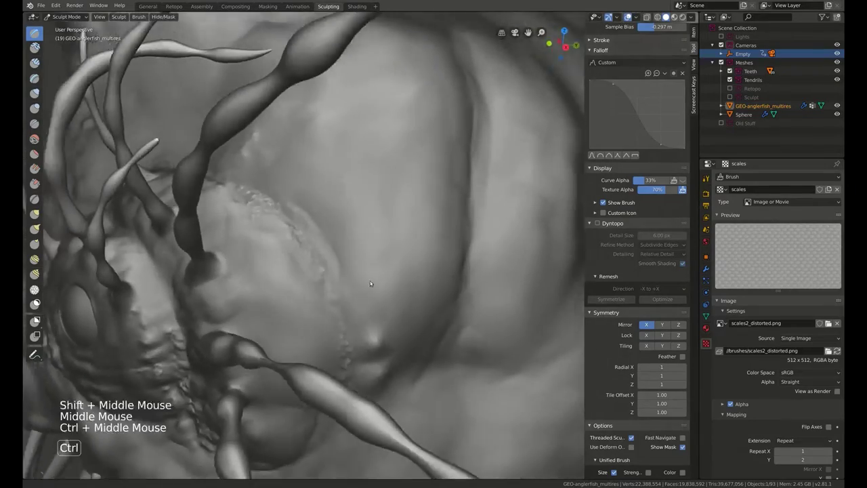
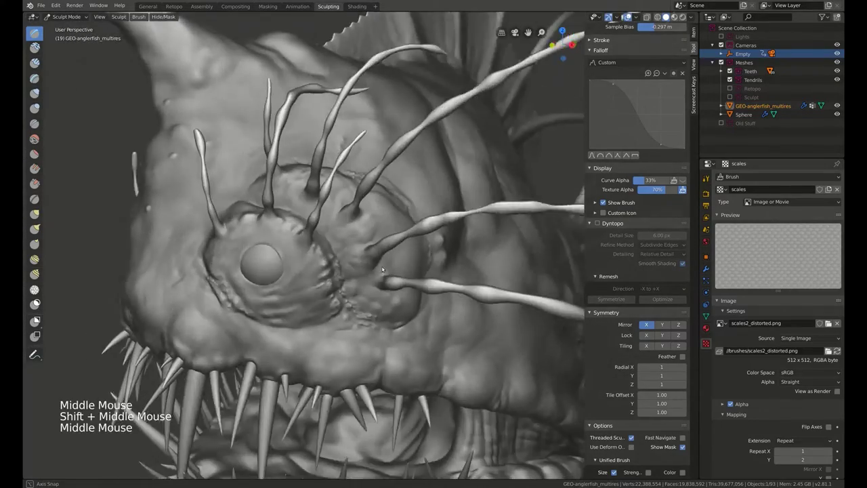
Position the scale stencil near the eye and stamp a column of scales beside it.
middle_click(366, 286)
right_click(396, 224)
right_click(392, 265)
right_click(369, 270)
key(f)
click(281, 295)
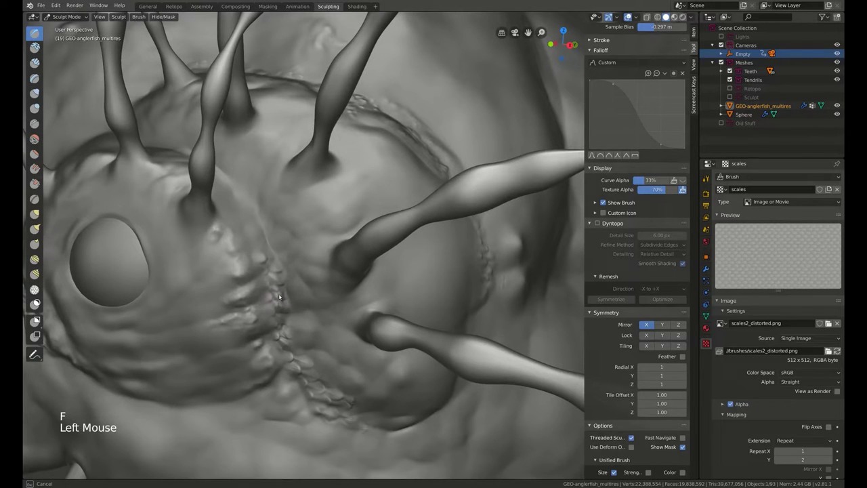
click(282, 300)
click(278, 276)
click(278, 292)
click(281, 311)
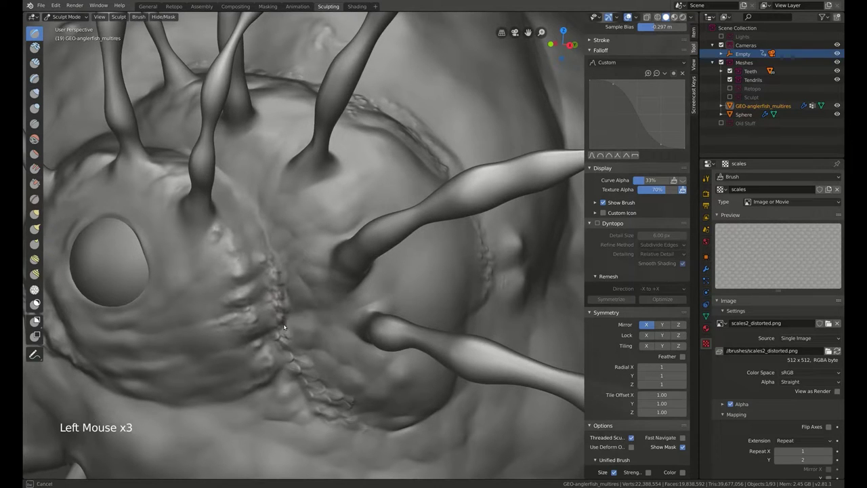
click(284, 349)
Stamp scales onto the cheek and set the brush texture Sample Bias to -0.413.
middle_click(313, 287)
middle_click(304, 250)
right_click(299, 297)
click(281, 355)
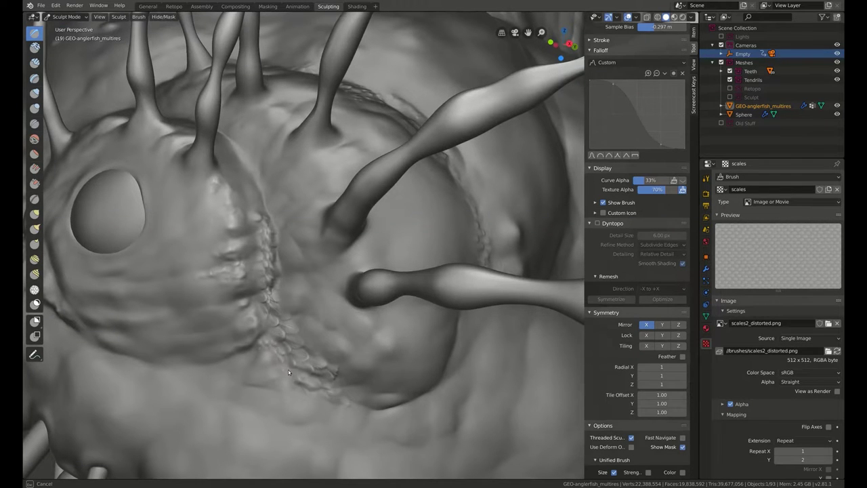
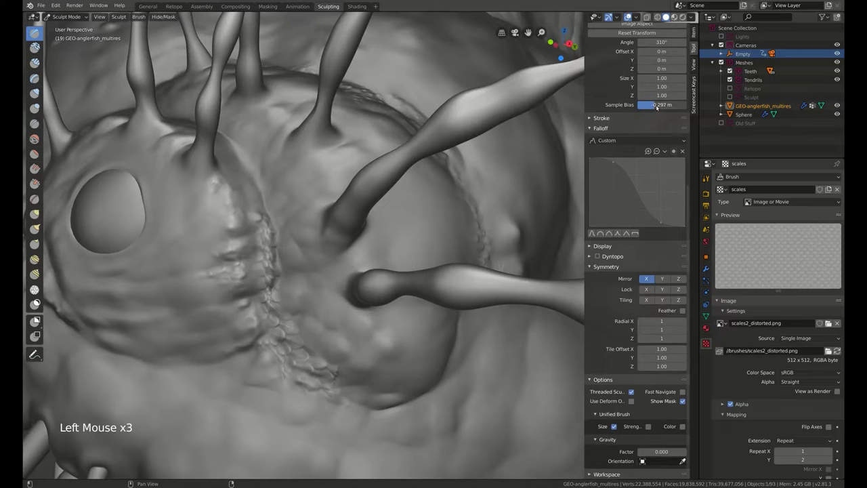
key(f)
click(280, 346)
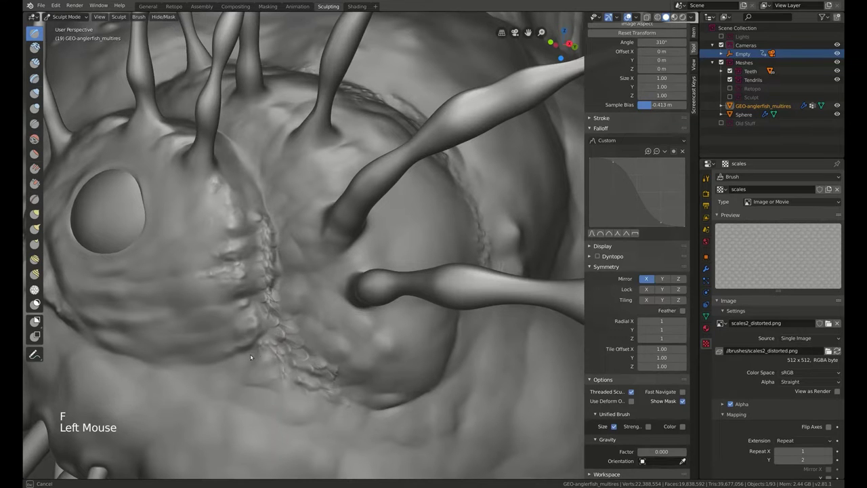
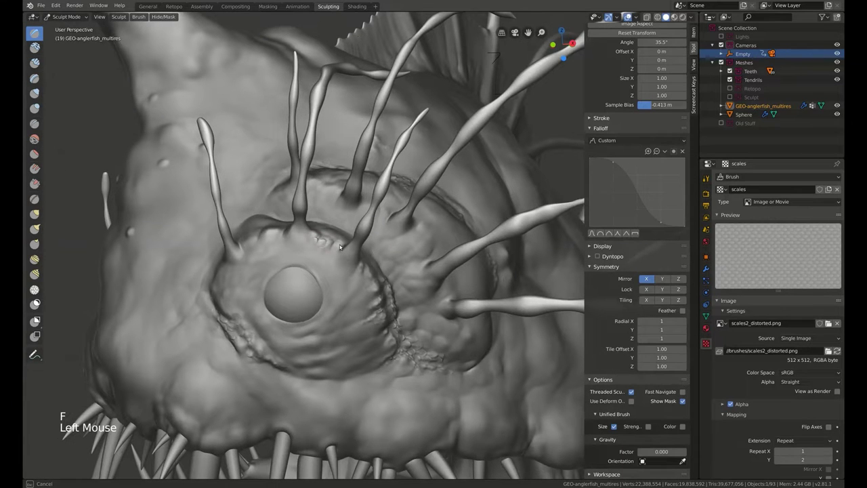
Move the stencil over the cheek and stamp scales into the crease behind the eye.
middle_click(344, 246)
right_click(374, 252)
right_click(364, 243)
click(304, 257)
key(f)
click(291, 262)
click(300, 272)
click(313, 275)
Rotate the stencil to match the surface and stamp scales along the cheek seam.
right_click(368, 256)
middle_click(443, 202)
middle_click(389, 169)
right_click(454, 227)
right_click(426, 230)
click(330, 236)
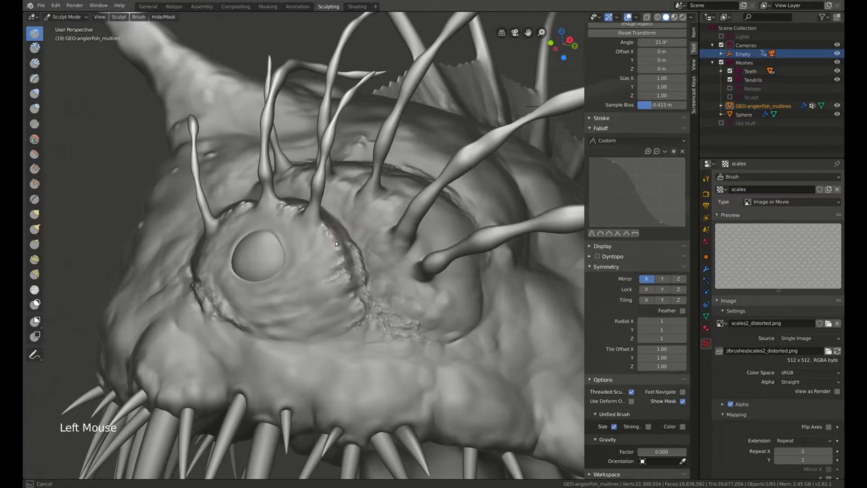
click(340, 254)
click(334, 260)
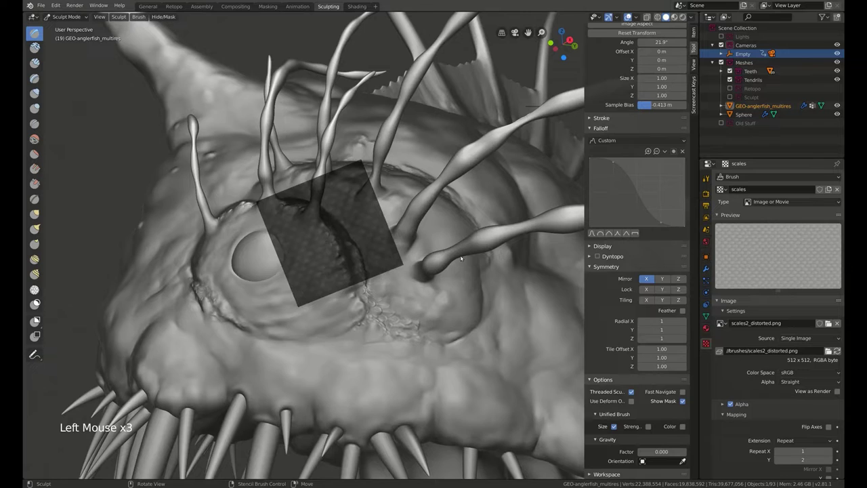
Reposition the stencil over the eye area and stamp scales around the eye.
middle_click(435, 257)
right_click(391, 269)
right_click(437, 349)
right_click(417, 366)
click(405, 329)
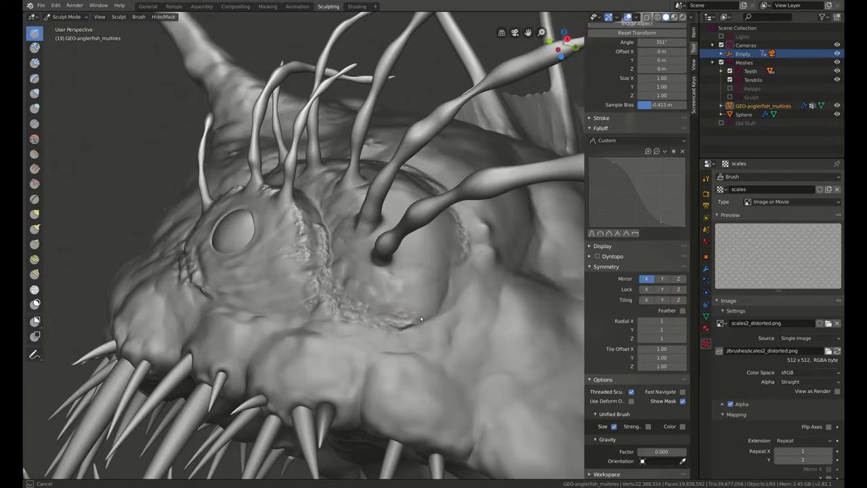
Place the stencil below the tendrils and stamp scales onto the lower cheek ridge.
middle_click(456, 263)
middle_click(488, 308)
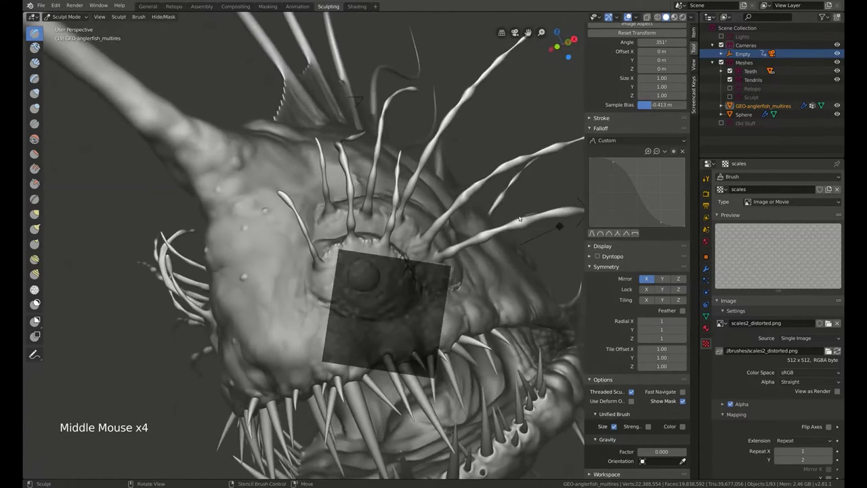
middle_click(466, 184)
middle_click(437, 258)
right_click(431, 269)
right_click(431, 237)
key(f)
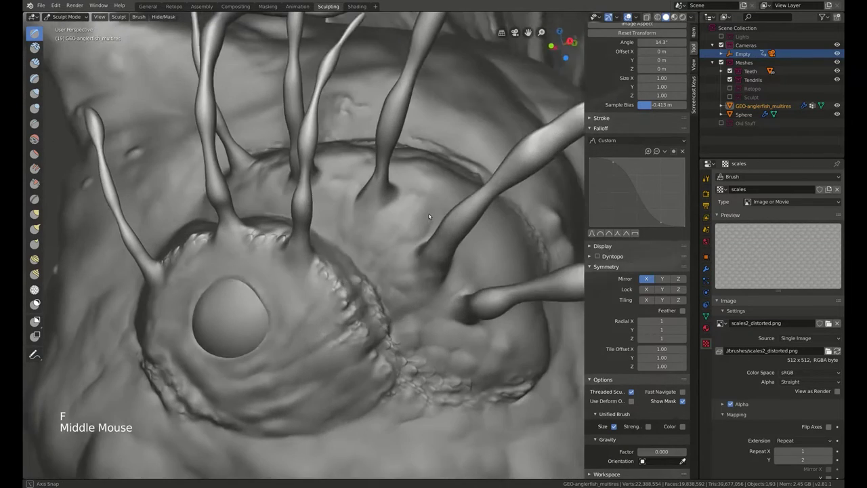
right_click(346, 273)
click(334, 264)
click(338, 267)
click(335, 255)
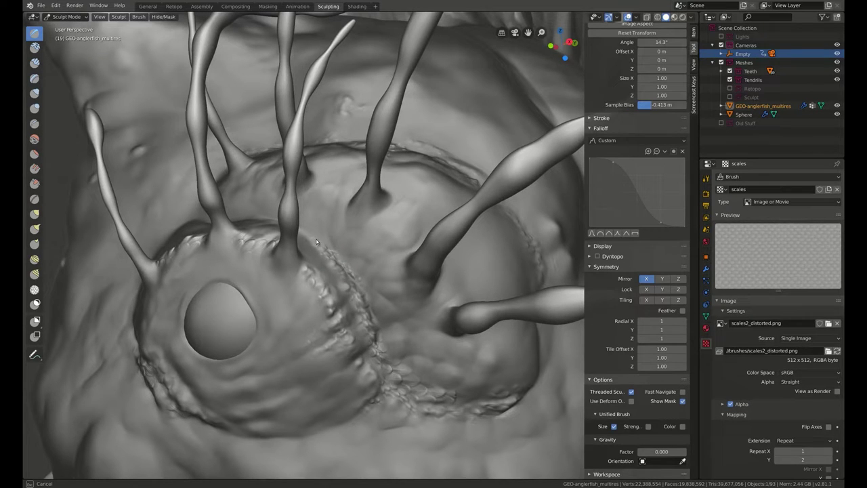
Orbit the view out from the head toward the body and gill region.
middle_click(508, 270)
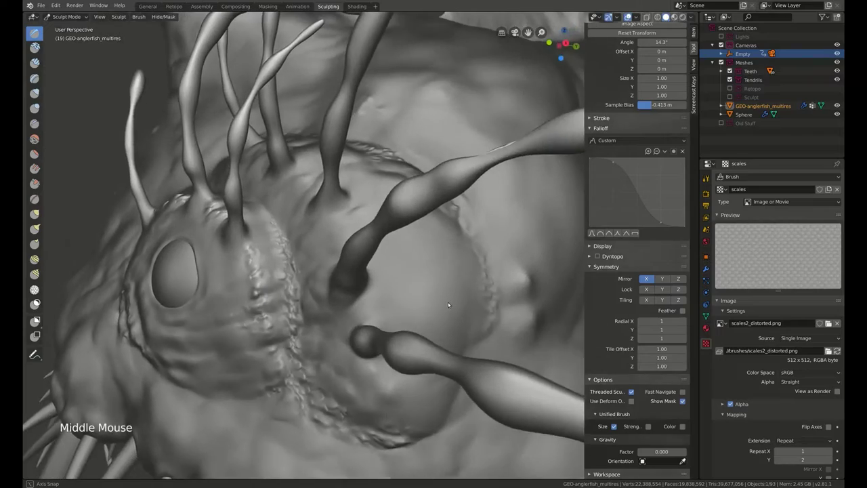
middle_click(471, 289)
middle_click(500, 281)
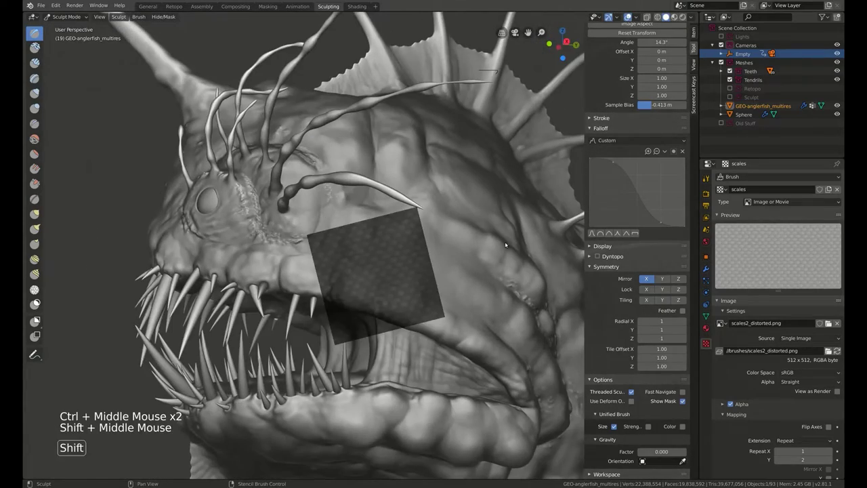
middle_click(446, 168)
middle_click(436, 267)
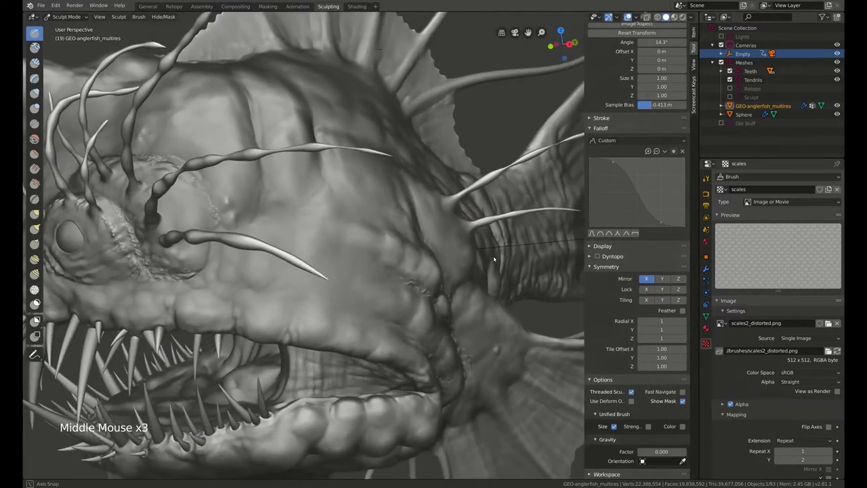
middle_click(489, 234)
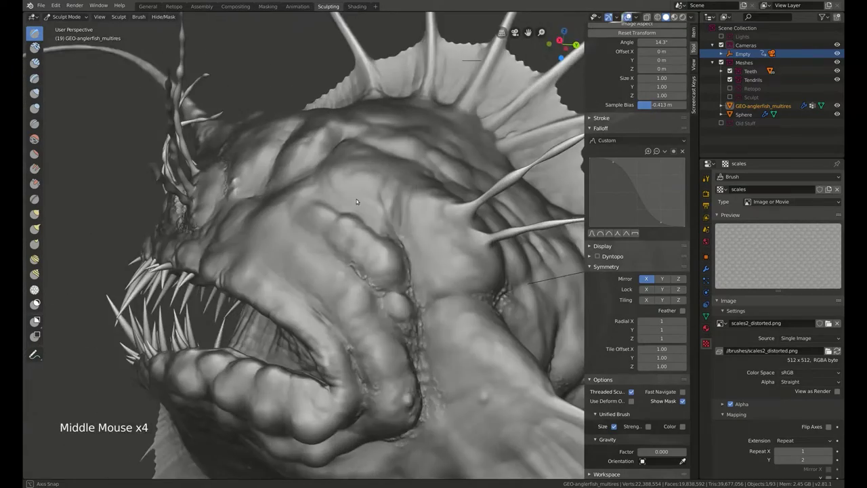
middle_click(399, 233)
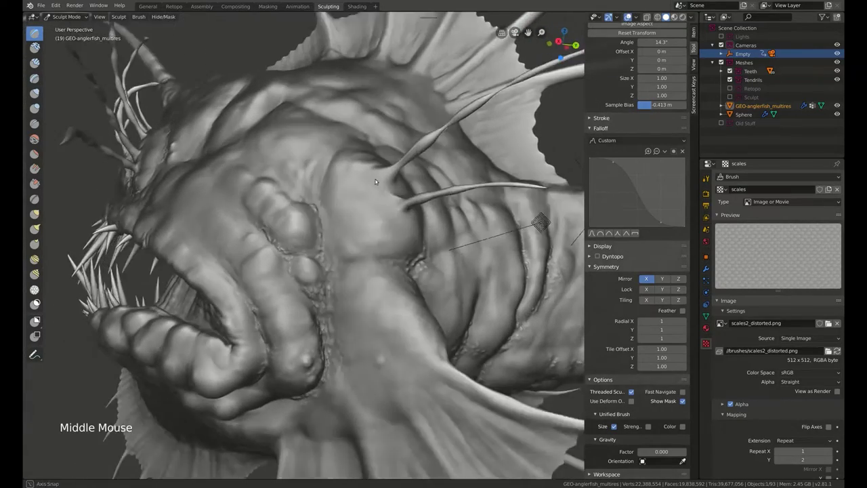
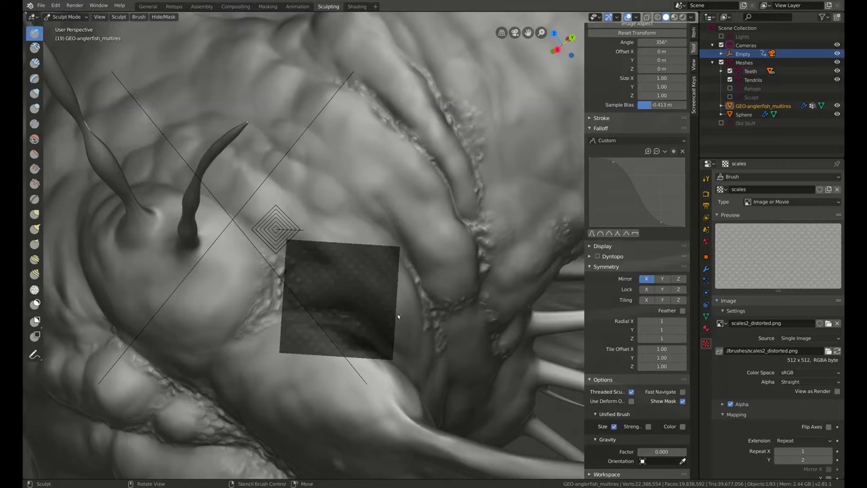
Align the stencil over the body behind the head and stamp the first scale patches there.
middle_click(421, 298)
right_click(357, 297)
right_click(382, 295)
right_click(370, 314)
click(325, 330)
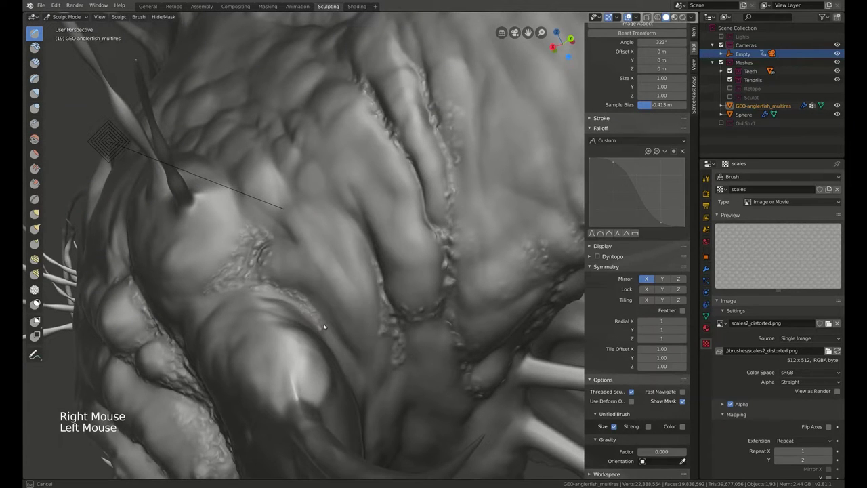
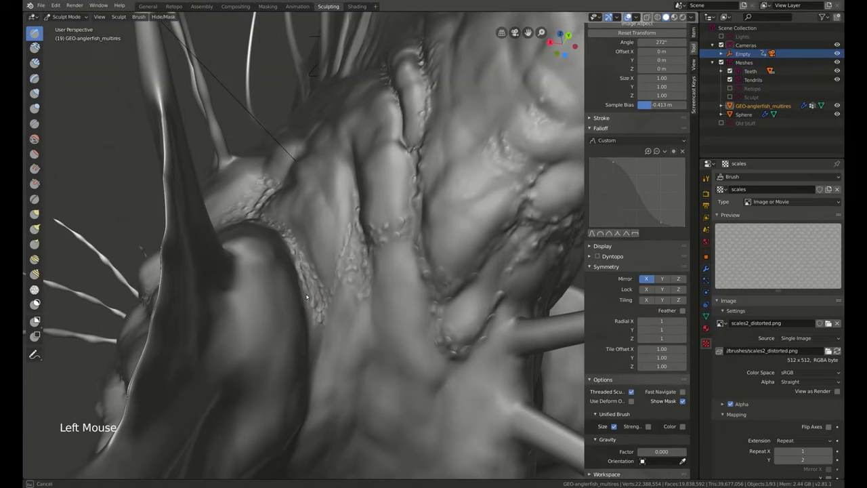
click(321, 327)
click(321, 335)
Shift the stencil and stamp scales over the lower gill area beside the fin base, resizing the brush as needed.
right_click(380, 307)
right_click(377, 320)
click(319, 344)
click(313, 318)
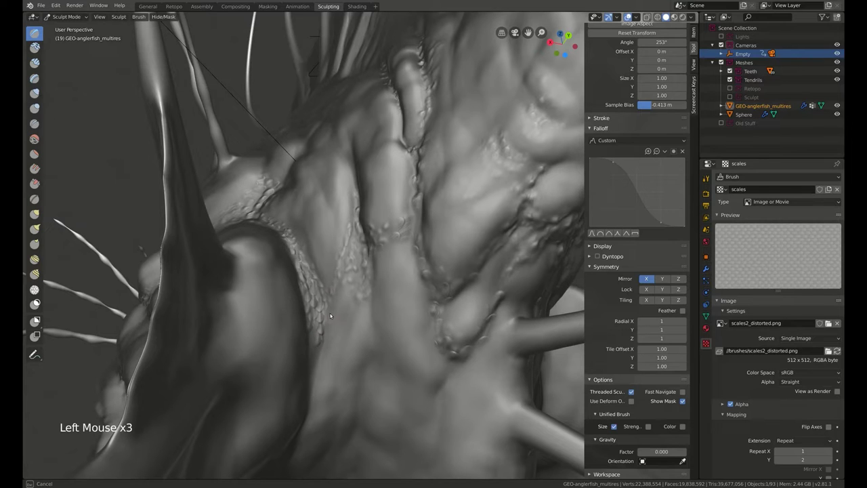
key(f)
click(328, 329)
key(f)
click(334, 329)
click(338, 323)
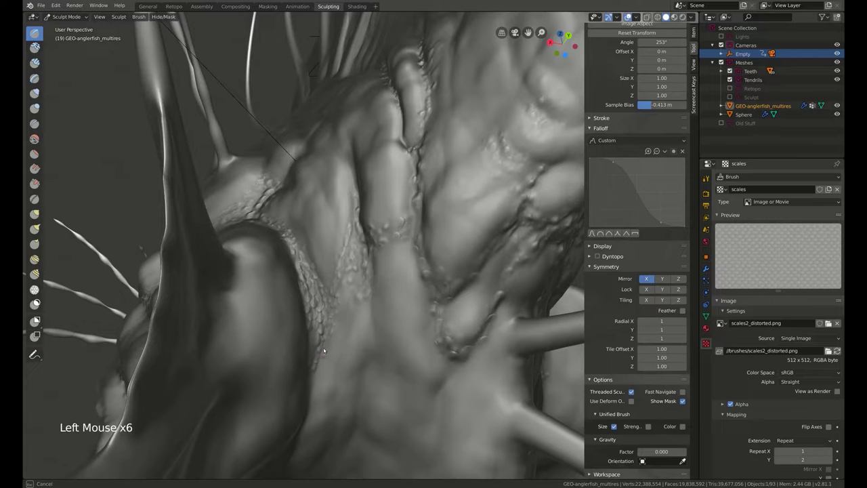
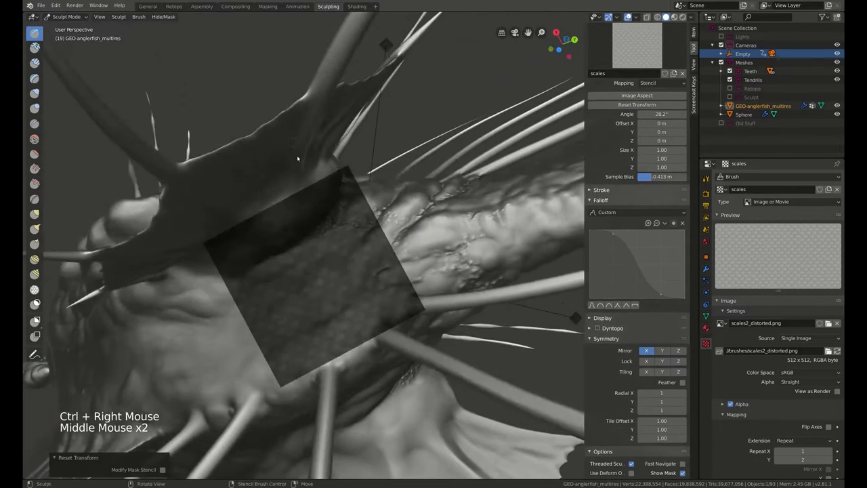
Line up the stencil on the body below the dorsal fin and stamp an initial scale patch.
middle_click(347, 214)
right_click(349, 221)
right_click(346, 231)
middle_click(356, 205)
middle_click(359, 201)
right_click(345, 232)
key(f)
click(281, 219)
Reposition the stencil further along the body and stamp several scale patches beneath the spines.
middle_click(306, 231)
right_click(312, 246)
right_click(345, 256)
middle_click(392, 238)
right_click(393, 255)
right_click(437, 298)
click(374, 310)
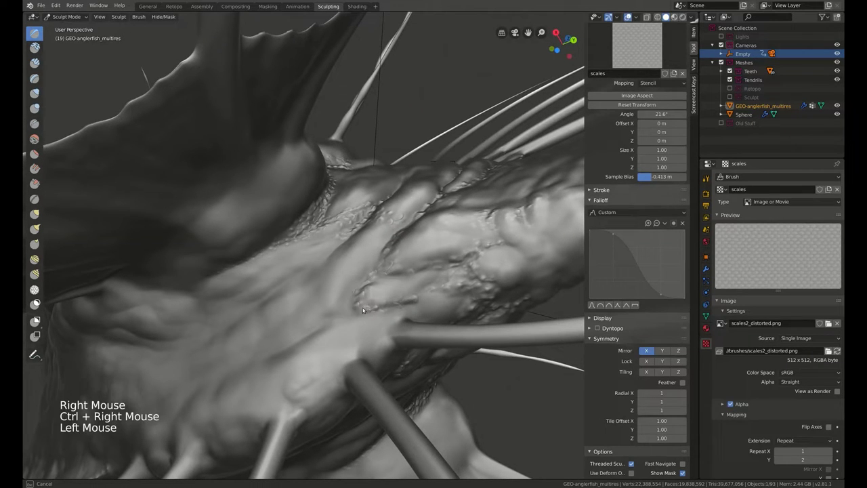
click(371, 273)
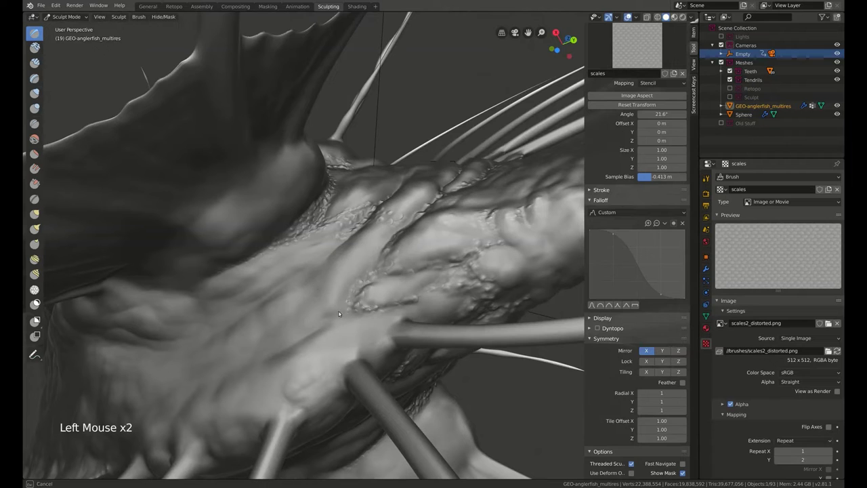
click(342, 295)
click(367, 301)
Walk the stencil along the flank, stamping scales in successive patches toward the tail.
right_click(367, 302)
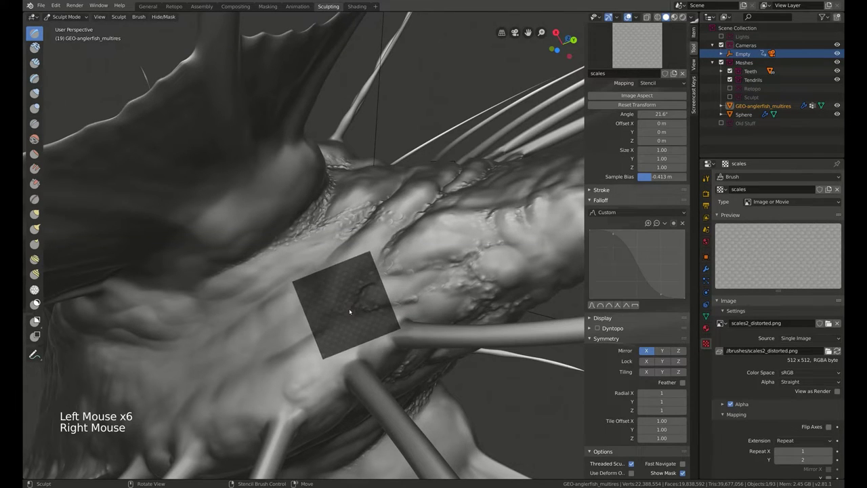
right_click(426, 273)
click(394, 270)
click(390, 274)
click(399, 275)
right_click(412, 282)
click(389, 280)
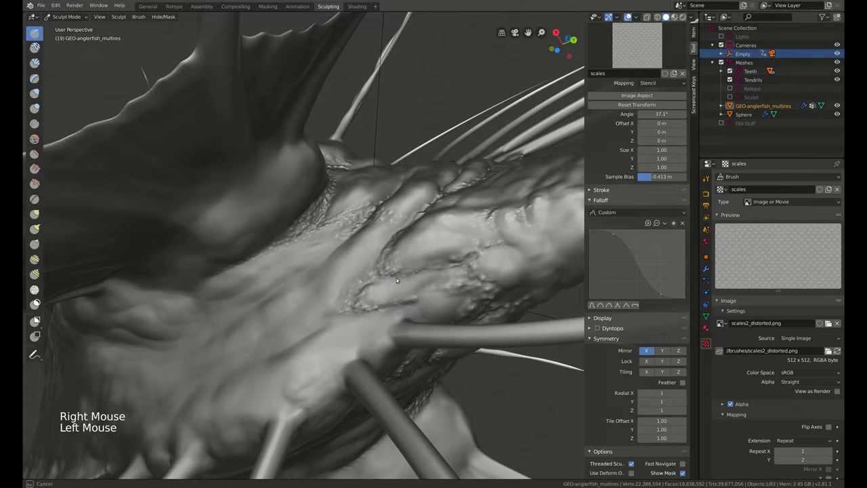
click(420, 286)
right_click(446, 281)
click(420, 291)
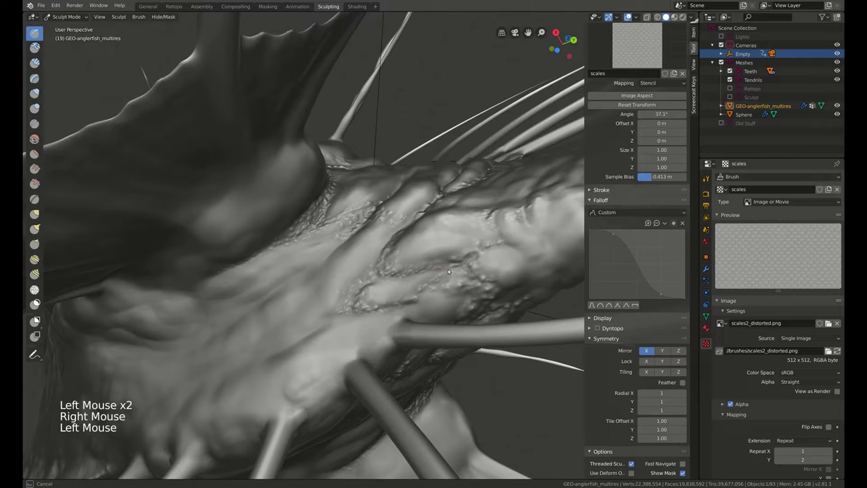
click(457, 278)
Stamp scales along the gill seam behind the head and the lower body beside the fin base.
middle_click(462, 239)
middle_click(461, 239)
right_click(408, 262)
click(373, 273)
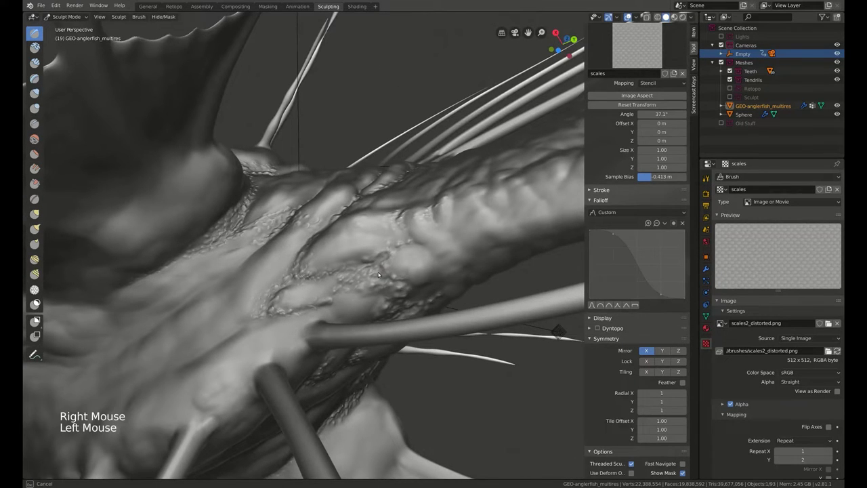
middle_click(414, 260)
right_click(356, 327)
click(284, 358)
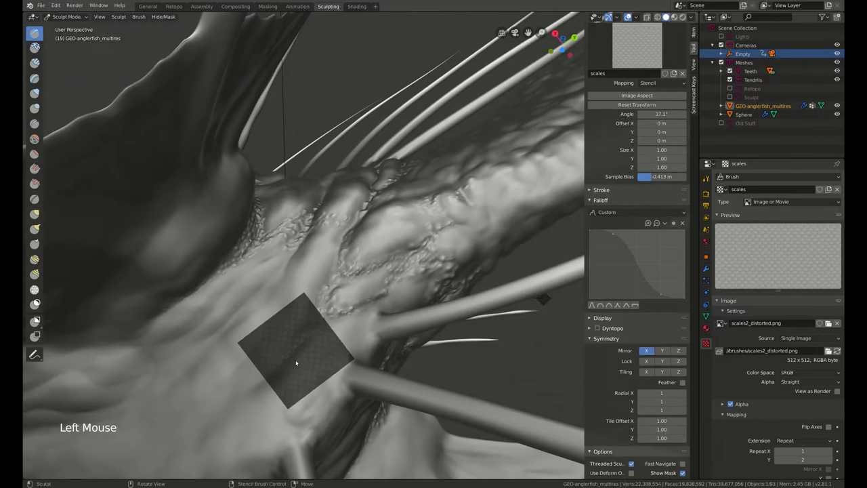
click(280, 364)
middle_click(394, 271)
middle_click(377, 340)
right_click(346, 332)
click(333, 313)
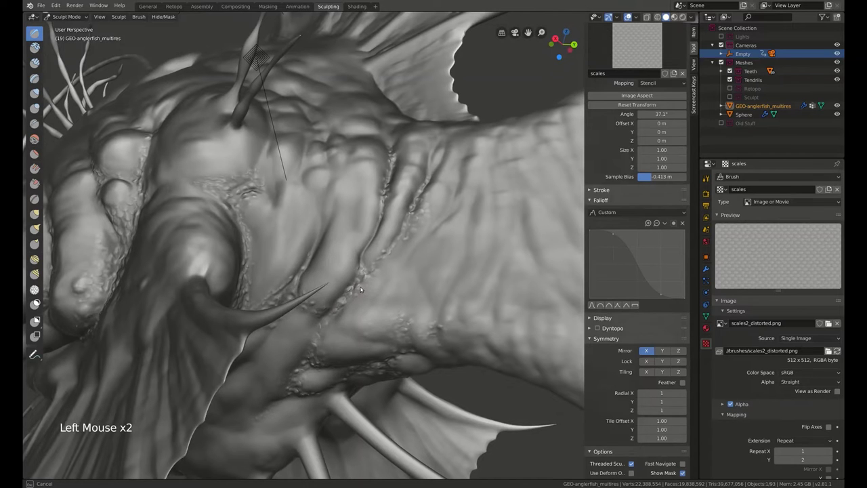
Reposition the scales stencil and stamp scale texture across the rear body behind the head.
middle_click(384, 276)
right_click(378, 301)
right_click(367, 293)
click(322, 279)
click(333, 268)
right_click(345, 262)
double_click(313, 288)
right_click(339, 272)
double_click(309, 263)
click(385, 234)
Try scale strokes at an adjusted brush size toward the tail, undoing the ones that land badly.
middle_click(354, 276)
right_click(353, 293)
key(f)
click(378, 286)
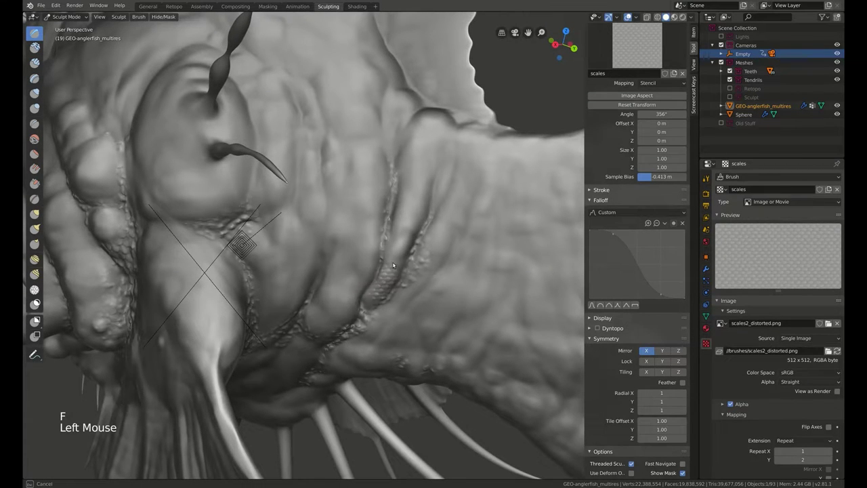
key(ctrl+z)
click(366, 308)
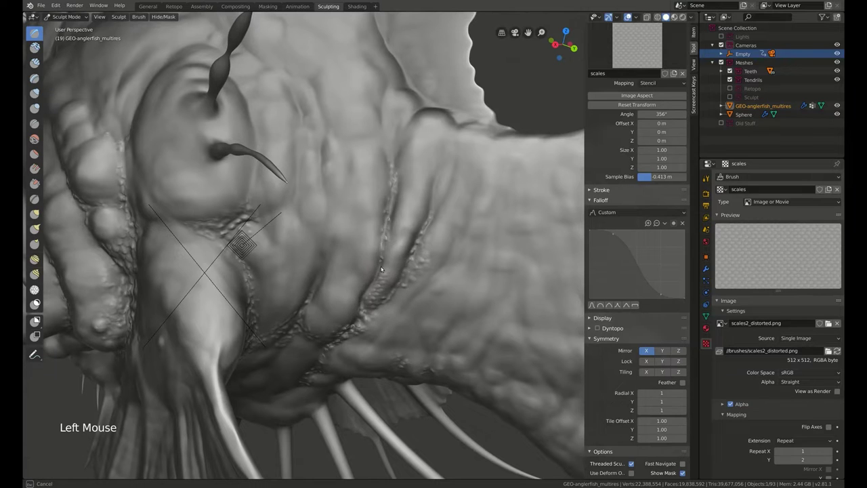
middle_click(366, 281)
key(f)
click(351, 263)
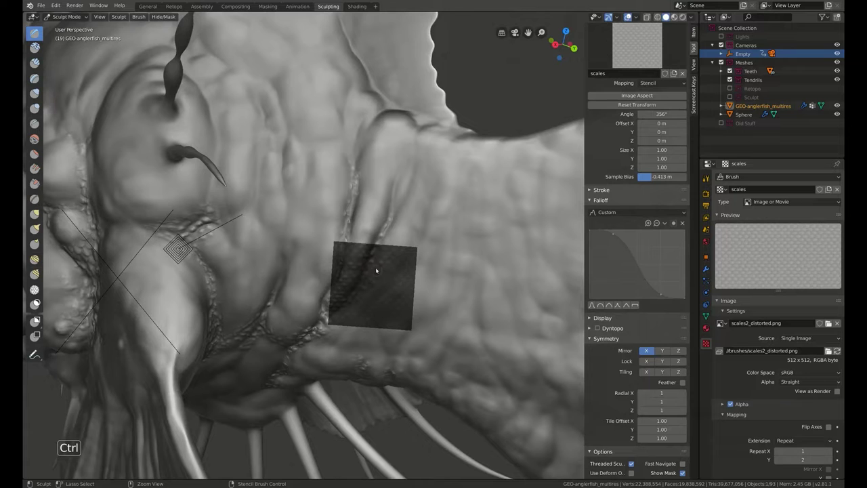
key(ctrl+z)
Stamp scale texture along the body to the tail base, thinning it out toward the tail fin.
middle_click(385, 282)
right_click(368, 271)
click(297, 279)
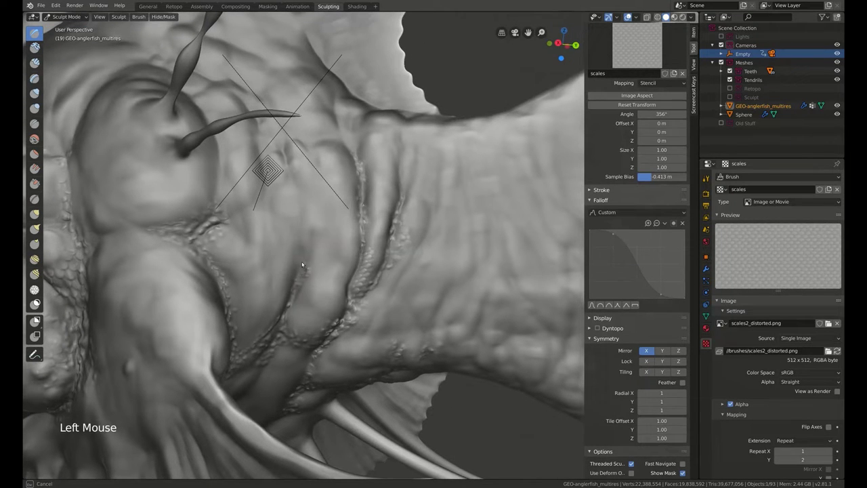
click(309, 263)
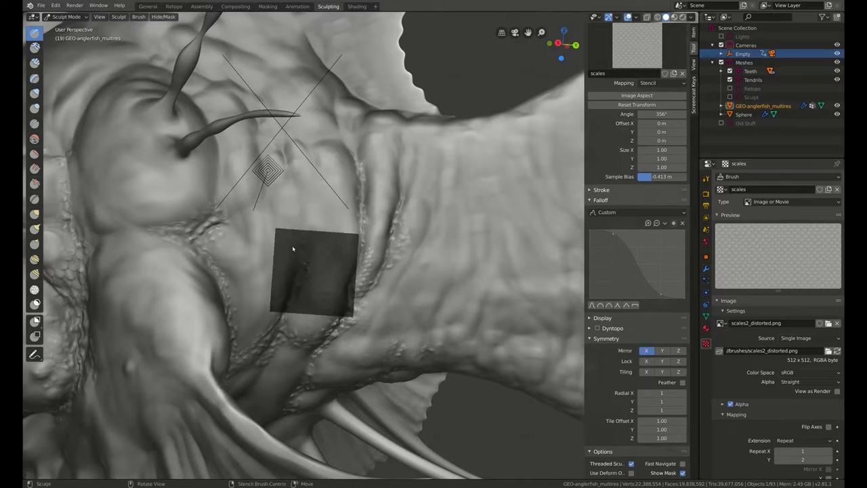
click(294, 249)
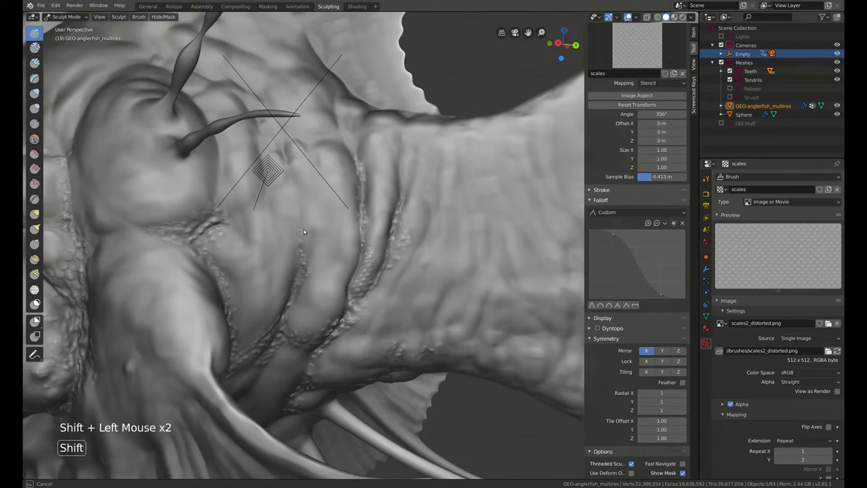
click(308, 261)
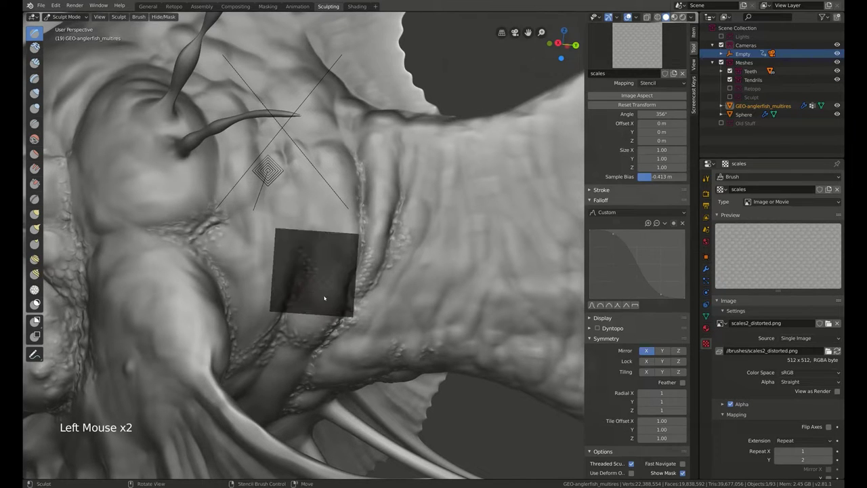
right_click(331, 302)
click(318, 288)
click(315, 282)
click(302, 300)
middle_click(352, 251)
right_click(342, 265)
click(212, 241)
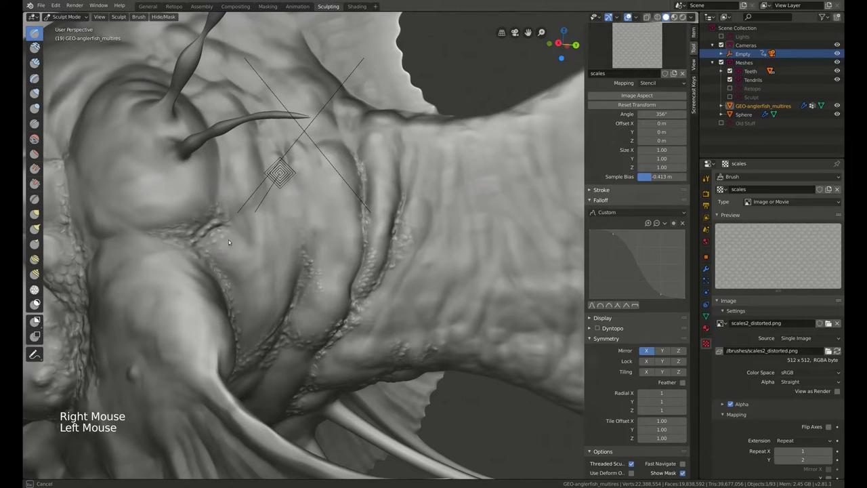
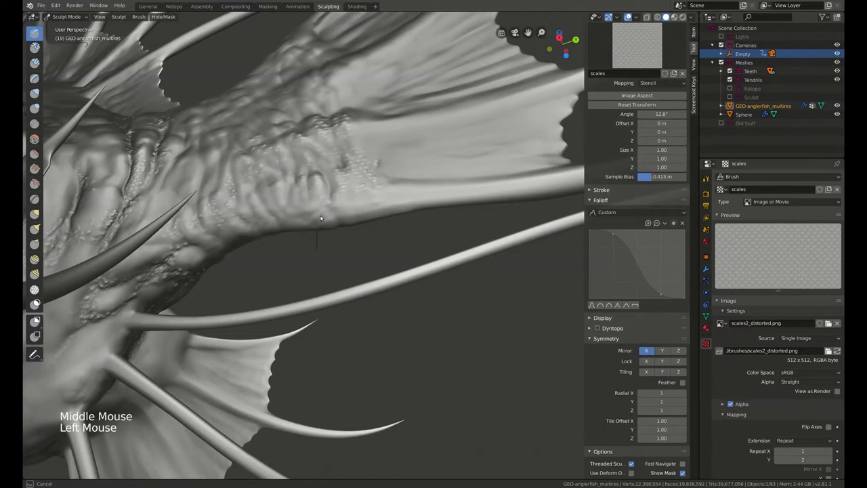
Move the stencil over the tail base and stamp a first patch of scales there with the Draw brush.
right_click(293, 216)
double_click(264, 216)
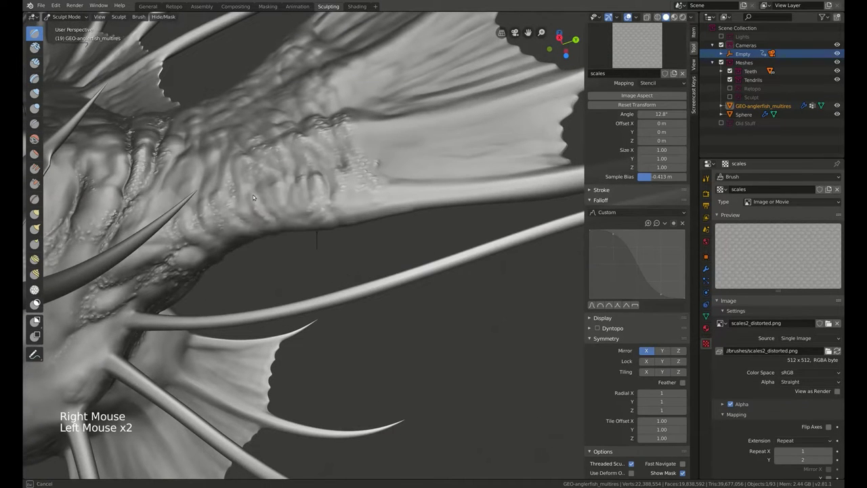
click(250, 210)
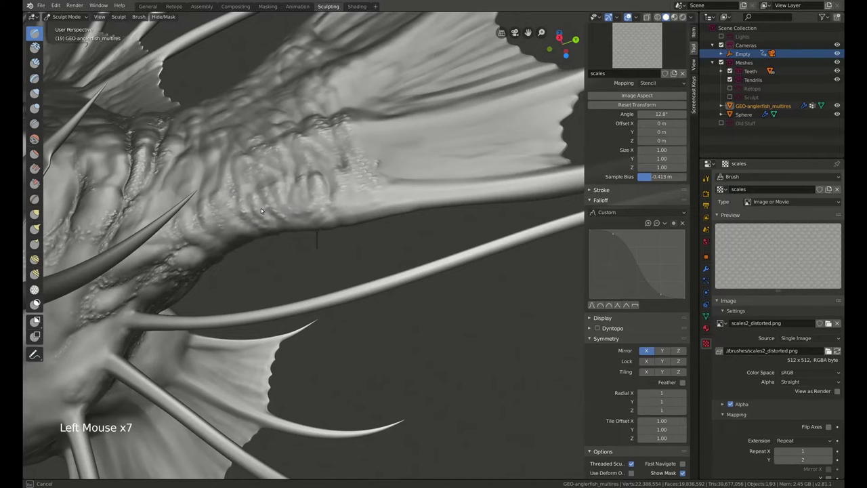
key(f)
click(239, 221)
click(278, 205)
middle_click(309, 218)
click(263, 249)
Rotate the stencil to follow the tail stalk and add another row of scales at a resized brush.
middle_click(363, 234)
right_click(336, 250)
right_click(325, 235)
right_click(319, 259)
key(f)
click(311, 242)
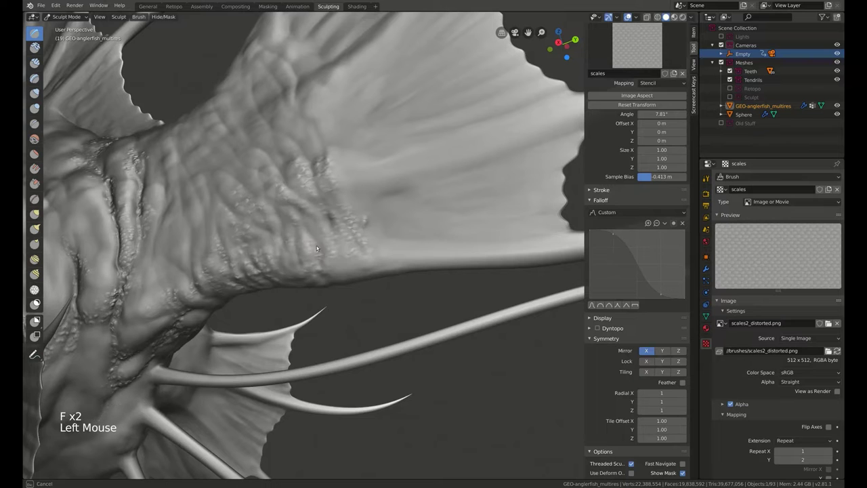
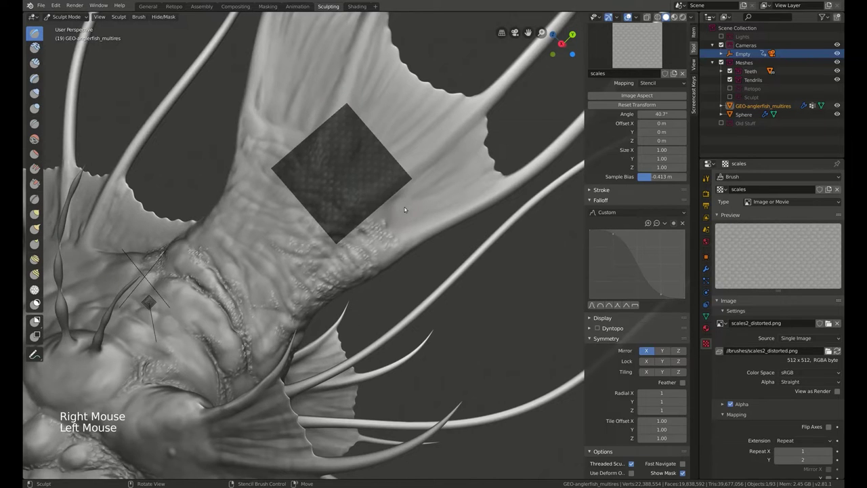
Carry the scale texture up the tail stalk to where it meets the fin, feathering it lighter there.
middle_click(395, 186)
right_click(389, 200)
click(364, 211)
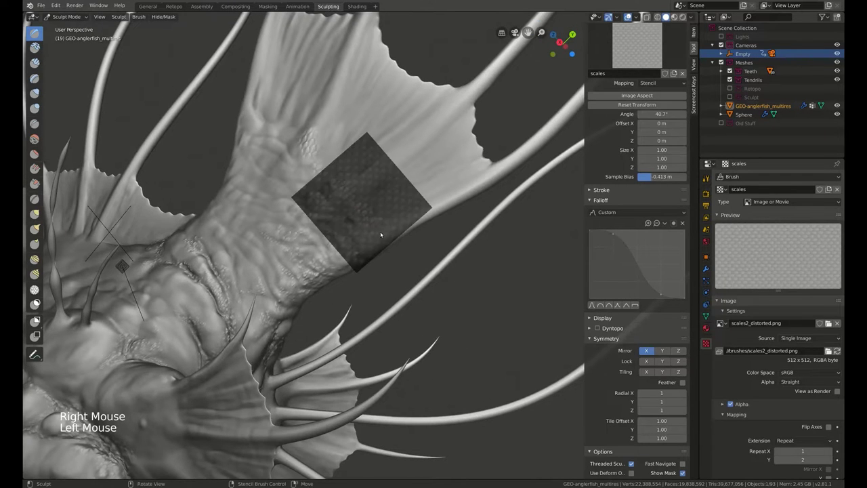
key(f)
click(378, 228)
key(f)
click(378, 237)
middle_click(435, 187)
click(352, 212)
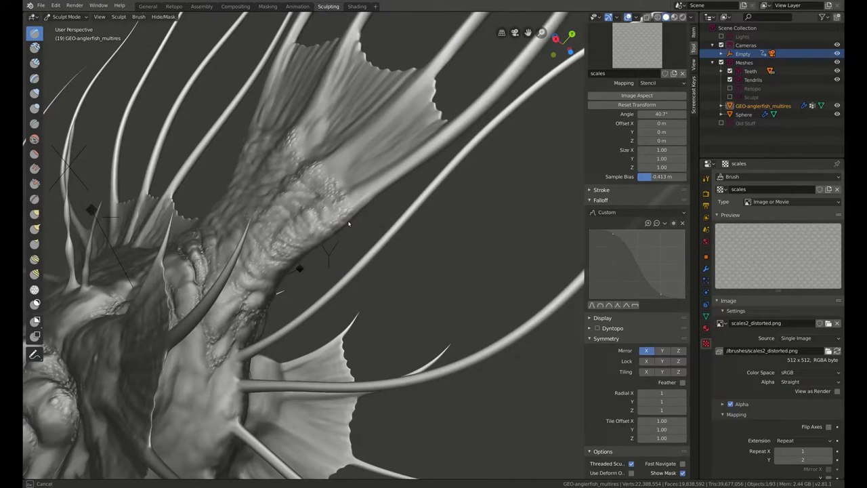
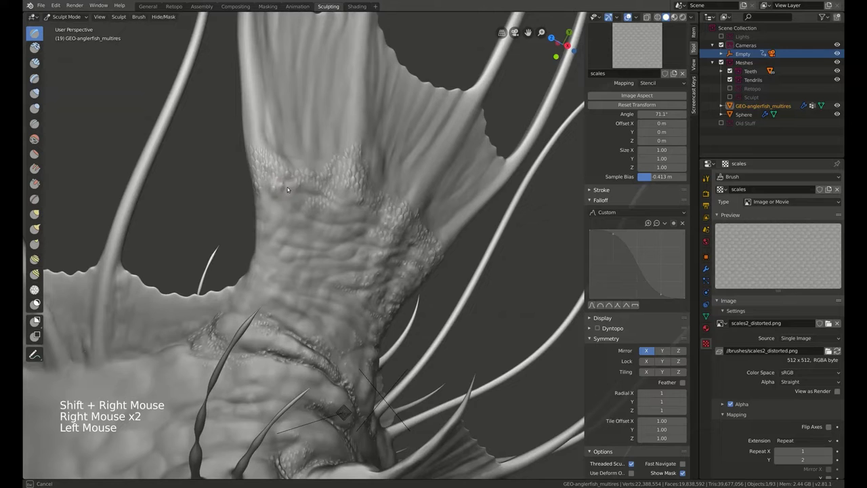
Enlarge the scale patch on the tail base with more stencil strokes, checking it from several angles.
middle_click(397, 145)
click(286, 190)
click(302, 190)
double_click(253, 203)
middle_click(345, 165)
middle_click(390, 190)
middle_click(389, 195)
middle_click(392, 173)
middle_click(389, 179)
click(308, 202)
click(293, 205)
Fill the centre of the tail stalk with scales using a resized brush.
key(f)
click(342, 204)
click(335, 199)
double_click(293, 174)
click(283, 167)
middle_click(319, 172)
click(321, 212)
click(323, 217)
double_click(311, 218)
click(290, 216)
Shift the stencil and blanket the remaining tail stalk up to the fin edge, then move to a plain untextured smoothing brush.
right_click(348, 162)
right_click(340, 162)
right_click(335, 193)
click(328, 212)
middle_click(341, 186)
middle_click(342, 193)
click(304, 197)
right_click(317, 187)
click(278, 180)
right_click(304, 182)
click(291, 175)
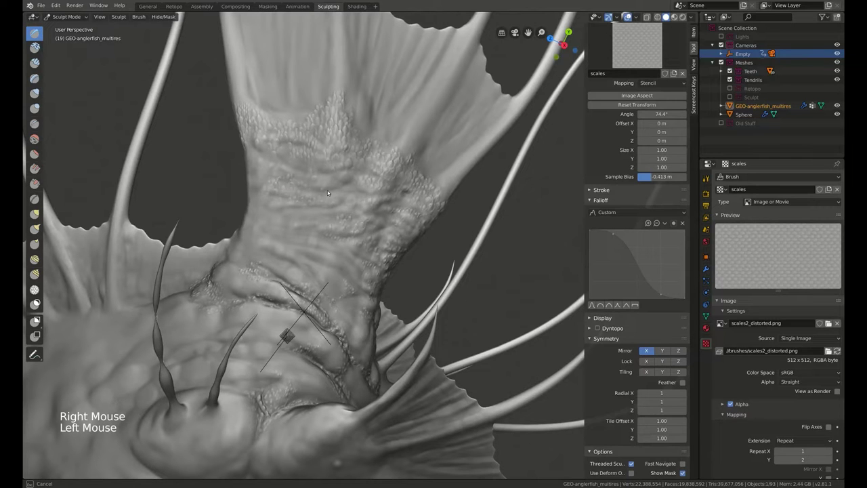
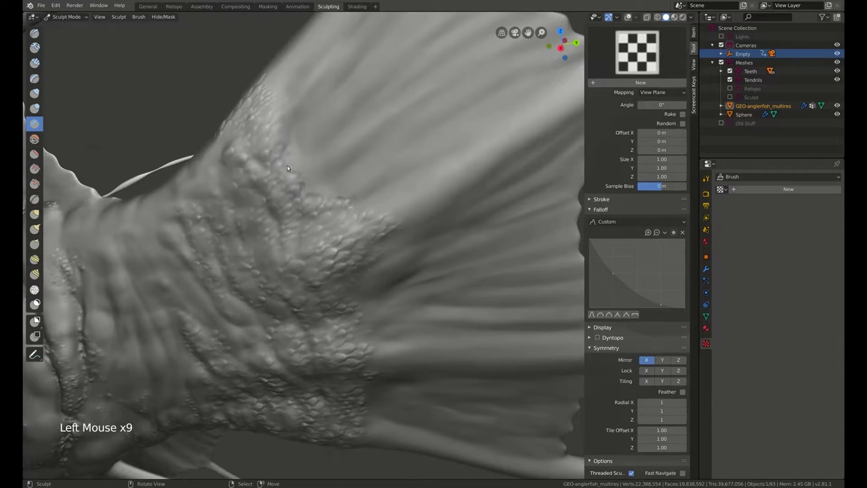
Smooth the upper stretch of the seam where the tail-base scales meet the fin rays.
key(f)
double_click(293, 165)
click(295, 138)
click(276, 138)
click(282, 127)
click(269, 129)
double_click(273, 128)
double_click(273, 141)
click(269, 151)
double_click(298, 175)
double_click(296, 176)
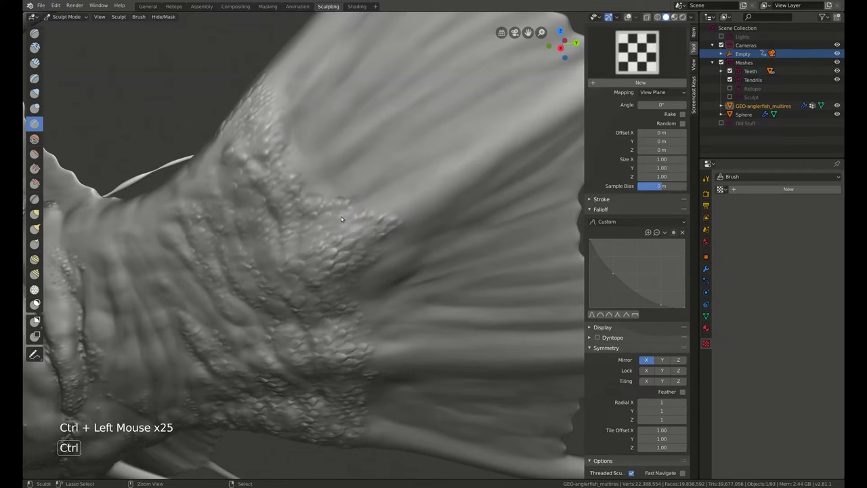
middle_click(294, 150)
middle_click(340, 199)
With a resized Smooth brush, soften the middle of the scale-to-fin border from a new angle.
key(f)
click(374, 210)
click(362, 221)
click(349, 221)
click(367, 204)
click(356, 233)
middle_click(355, 214)
click(339, 189)
click(353, 188)
key(f)
click(353, 176)
double_click(347, 195)
double_click(375, 191)
double_click(378, 180)
double_click(399, 190)
middle_click(388, 178)
Blend the scale patch edge further back along the tail stalk so it fades into the fin.
click(285, 175)
click(282, 181)
double_click(287, 187)
click(272, 195)
middle_click(344, 196)
click(256, 192)
click(250, 196)
click(239, 187)
double_click(221, 147)
double_click(309, 178)
middle_click(317, 168)
click(323, 203)
double_click(330, 207)
click(340, 220)
click(345, 208)
double_click(311, 236)
double_click(328, 189)
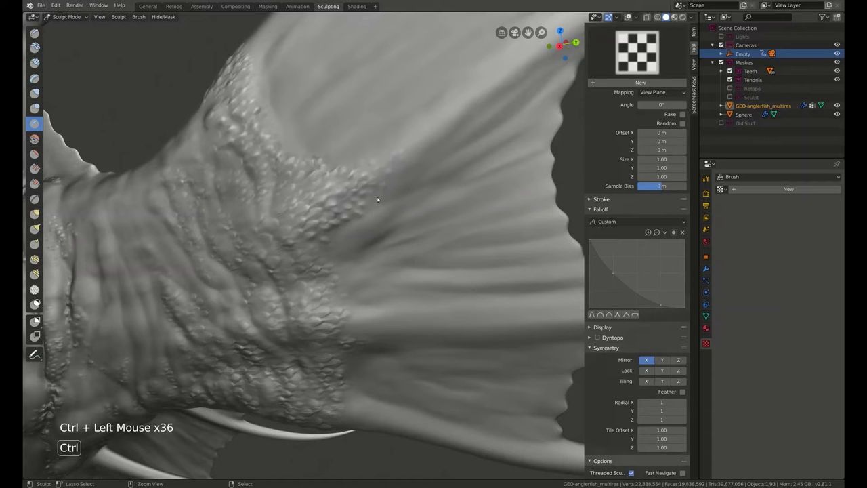
double_click(322, 241)
middle_click(317, 228)
Work the Smooth brush down the border toward the lower fin rays, fading the scale relief.
click(319, 191)
click(314, 200)
click(304, 212)
click(321, 212)
click(311, 214)
double_click(311, 225)
click(309, 231)
double_click(303, 255)
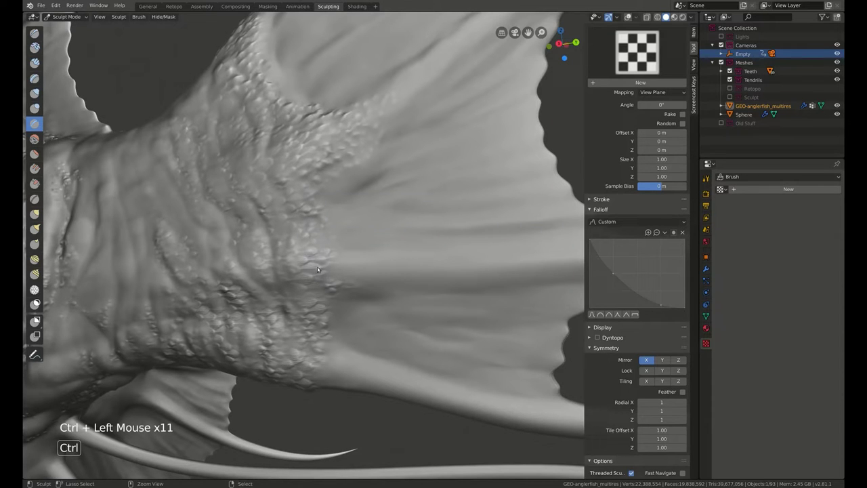
double_click(344, 267)
key(f)
click(328, 264)
click(335, 258)
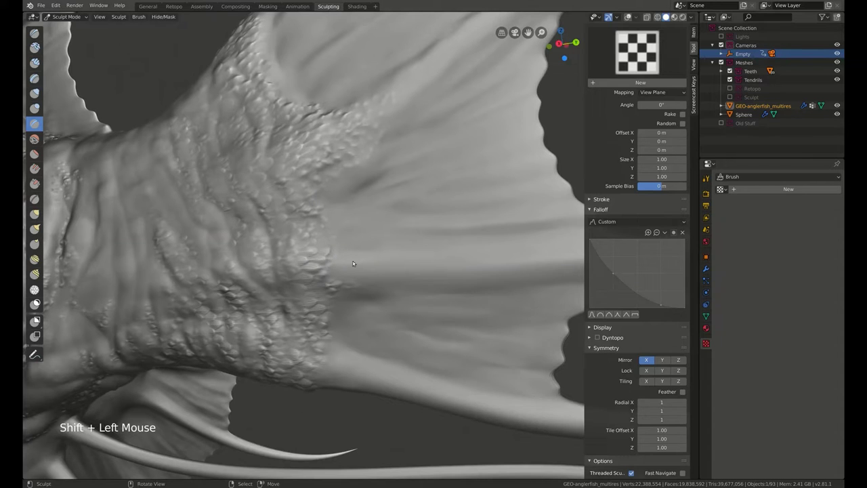
middle_click(356, 258)
Soften the lower end of the seam and the underside where scales run into the tail fin.
double_click(317, 243)
double_click(315, 255)
double_click(312, 264)
click(311, 250)
click(323, 265)
double_click(315, 252)
double_click(321, 257)
click(313, 252)
click(306, 244)
click(324, 298)
click(315, 308)
double_click(303, 344)
middle_click(328, 264)
Refine the transition with smaller smoothing strokes so no hard scale edge remains at the fin.
double_click(312, 264)
double_click(319, 256)
click(324, 262)
double_click(318, 261)
click(324, 257)
click(314, 250)
key(f)
click(312, 250)
click(310, 251)
double_click(308, 255)
click(319, 253)
click(302, 244)
click(308, 240)
double_click(308, 245)
double_click(334, 234)
middle_click(336, 264)
Orbit around the tail to check the blended scales, then bring up the mode pie menu.
key(f)
middle_click(373, 231)
middle_click(410, 230)
middle_click(422, 233)
middle_click(421, 227)
middle_click(298, 287)
key(ctrl+Tab)
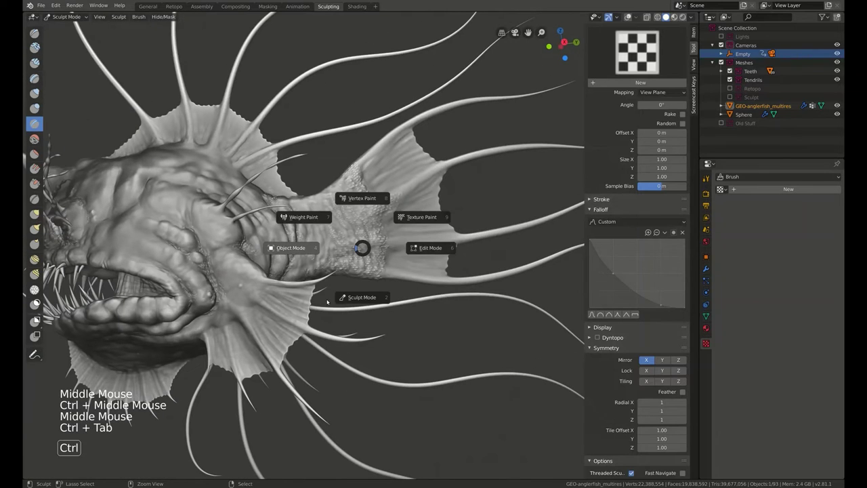
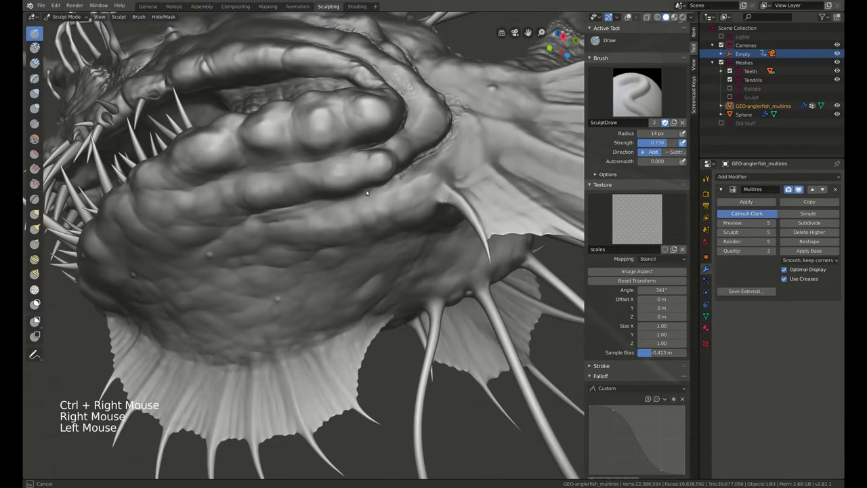
Stamp scale texture along the lower jaw, nudging the stencil between strokes.
click(367, 191)
click(327, 202)
right_click(339, 216)
right_click(314, 226)
click(311, 207)
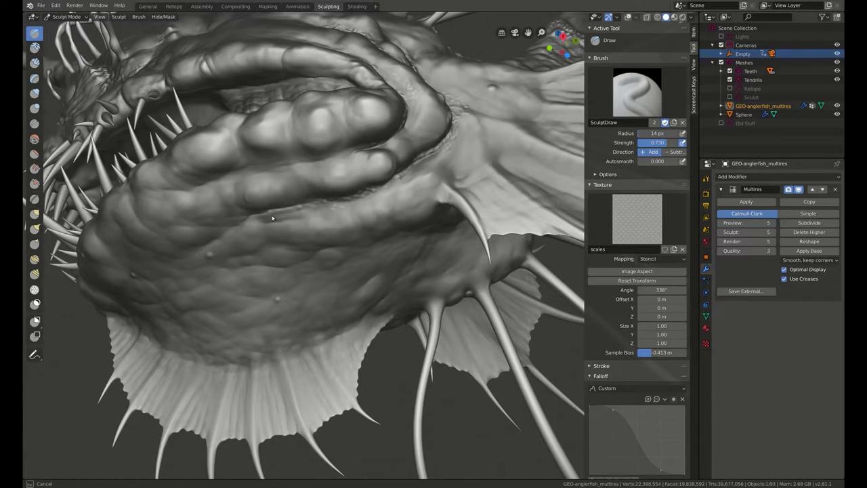
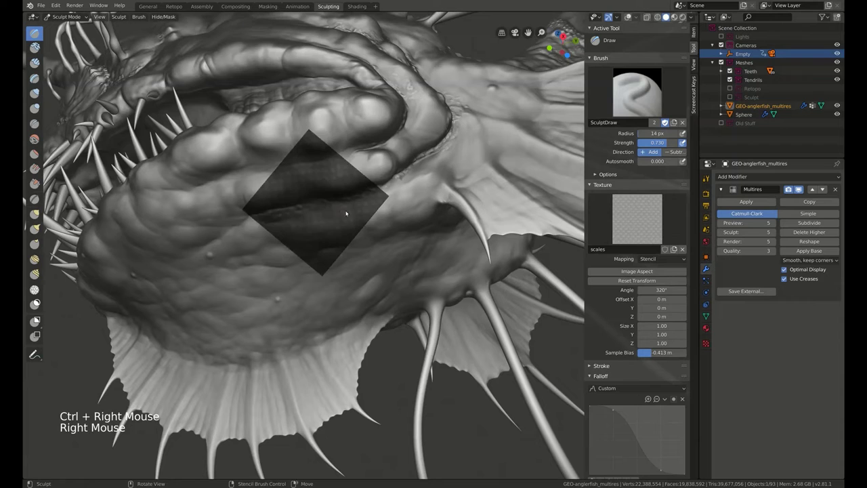
click(317, 220)
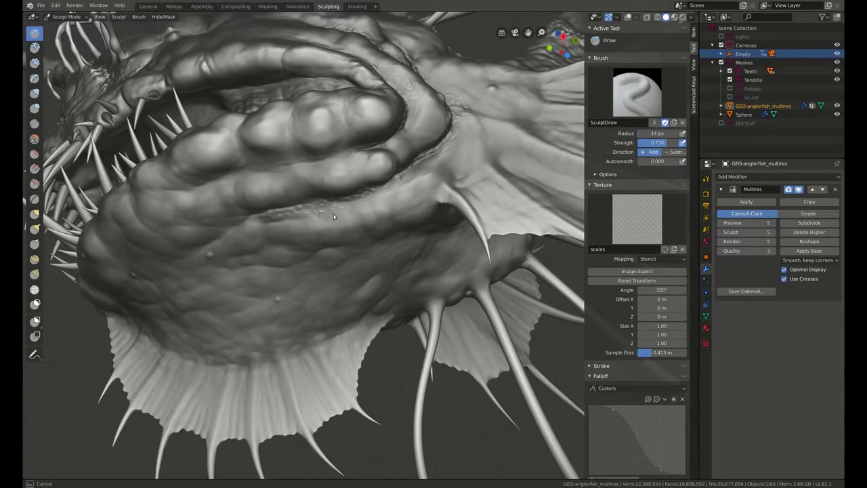
click(301, 218)
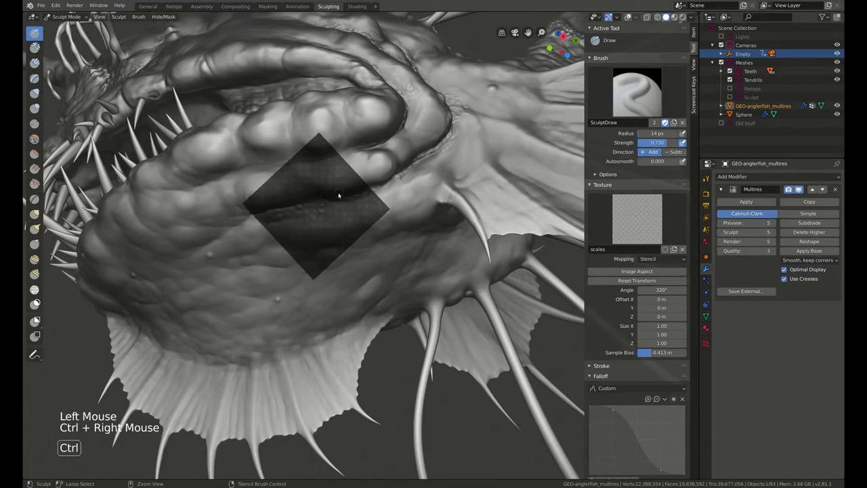
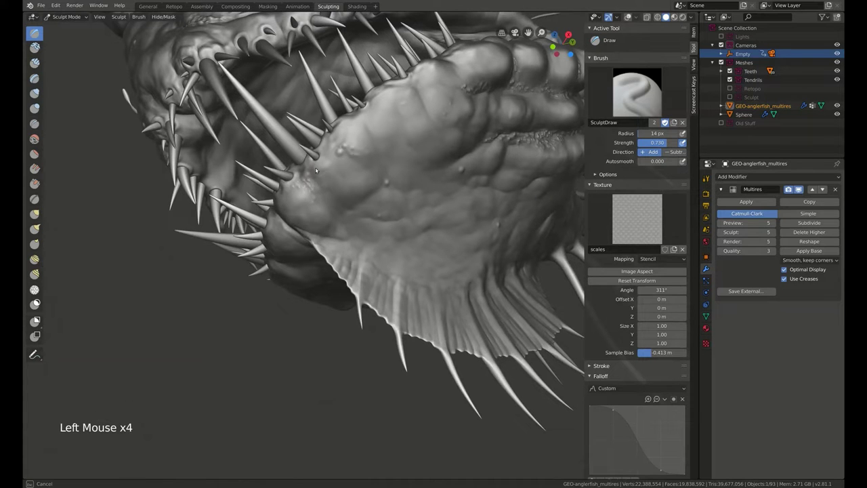
Move to the cheek, reposition the stencil, adjust brush radius and strength, and stamp the first cheek scales.
click(325, 191)
click(334, 157)
middle_click(335, 158)
middle_click(359, 136)
middle_click(371, 165)
right_click(370, 144)
right_click(372, 132)
right_click(367, 147)
click(377, 135)
key(f)
double_click(377, 135)
double_click(377, 135)
click(290, 135)
double_click(316, 139)
key(shift+f)
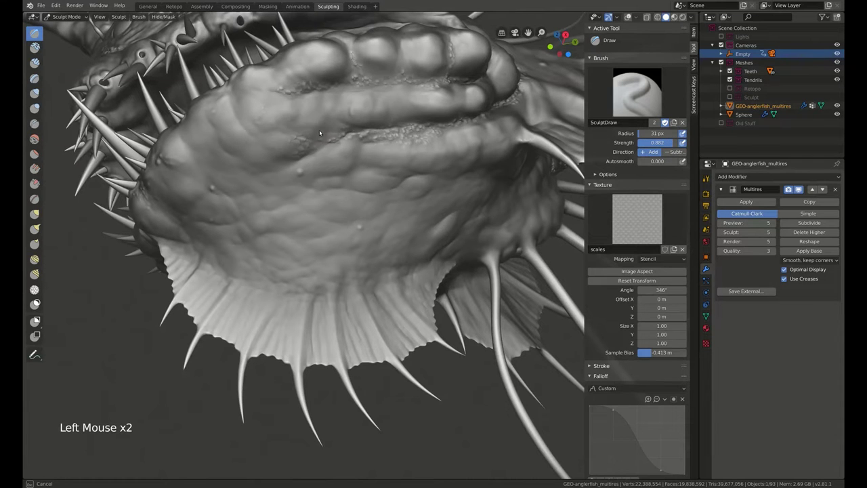
Lay further rows of scales across the cheek, shifting the stencil for each stamp.
double_click(354, 143)
right_click(351, 151)
right_click(338, 154)
right_click(348, 141)
right_click(346, 131)
right_click(348, 128)
click(316, 152)
click(317, 142)
click(304, 160)
key(f)
click(305, 157)
double_click(333, 144)
right_click(347, 150)
right_click(378, 135)
click(324, 158)
right_click(376, 154)
right_click(393, 141)
right_click(404, 137)
click(362, 148)
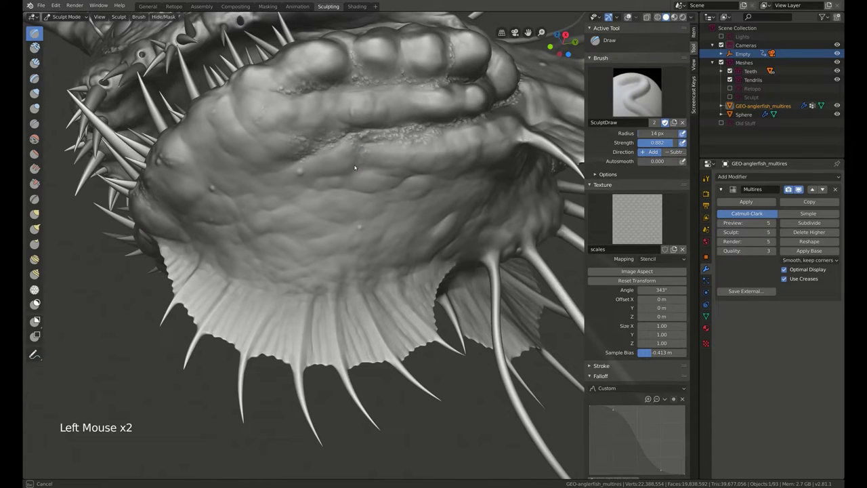
Extend the cheek scales upward toward the tendril bases with a resized brush.
middle_click(395, 126)
middle_click(385, 132)
right_click(390, 129)
right_click(396, 121)
right_click(380, 126)
click(313, 150)
middle_click(334, 163)
key(f)
click(326, 155)
click(334, 150)
middle_click(354, 142)
right_click(361, 131)
right_click(332, 123)
key(f)
click(297, 115)
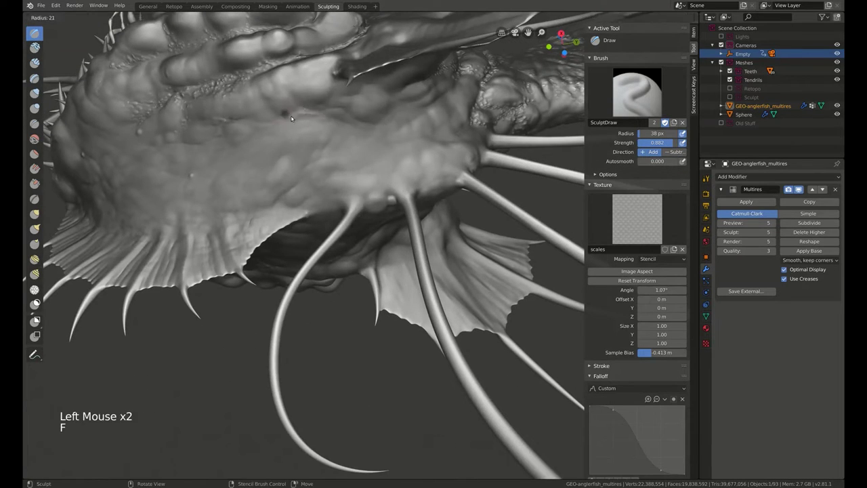
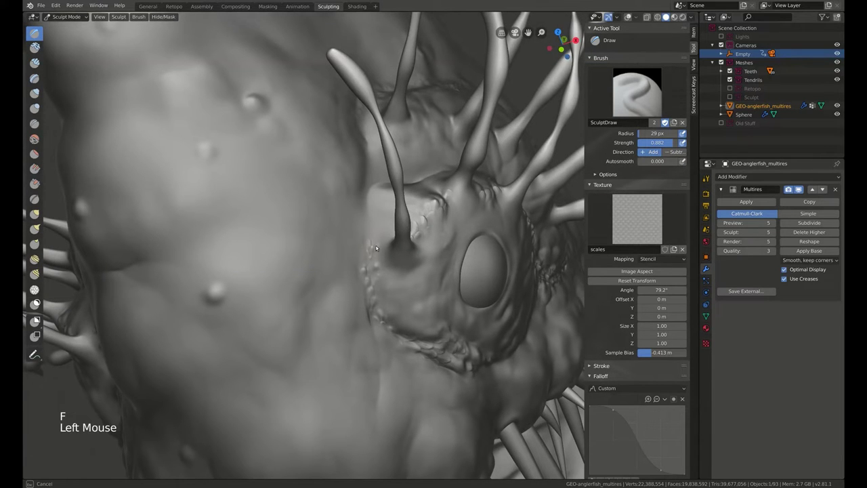
Swing round to the eye side and stamp scales into the area below the eye.
middle_click(358, 245)
middle_click(354, 261)
middle_click(351, 277)
middle_click(351, 284)
middle_click(332, 260)
click(363, 251)
middle_click(408, 203)
right_click(424, 221)
right_click(439, 198)
click(378, 243)
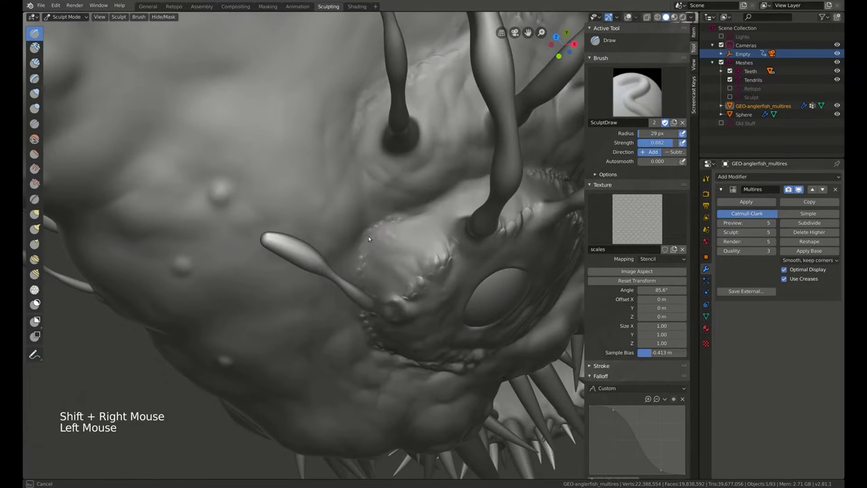
key(f)
click(400, 252)
click(399, 256)
click(402, 203)
middle_click(402, 203)
right_click(441, 209)
right_click(452, 194)
click(432, 233)
Work scale stamps around the eye, realigning the stencil between strokes.
key(f)
click(422, 218)
right_click(450, 210)
right_click(424, 206)
right_click(417, 220)
click(413, 219)
click(420, 236)
middle_click(407, 211)
right_click(390, 243)
right_click(421, 222)
click(382, 227)
click(417, 212)
right_click(417, 212)
click(374, 262)
click(385, 224)
Fill the head area between the eye and the tendril bases with more scale stamps.
middle_click(407, 145)
middle_click(445, 158)
middle_click(347, 328)
middle_click(364, 214)
middle_click(396, 237)
middle_click(406, 206)
right_click(422, 218)
right_click(385, 264)
click(369, 309)
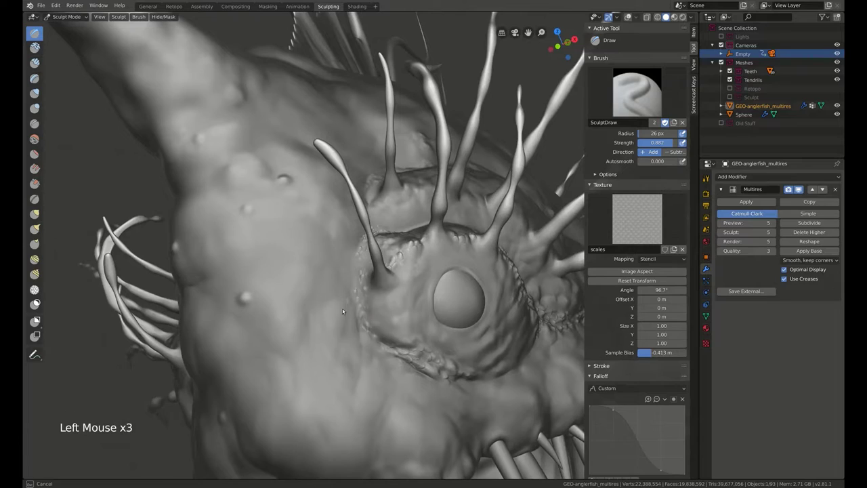
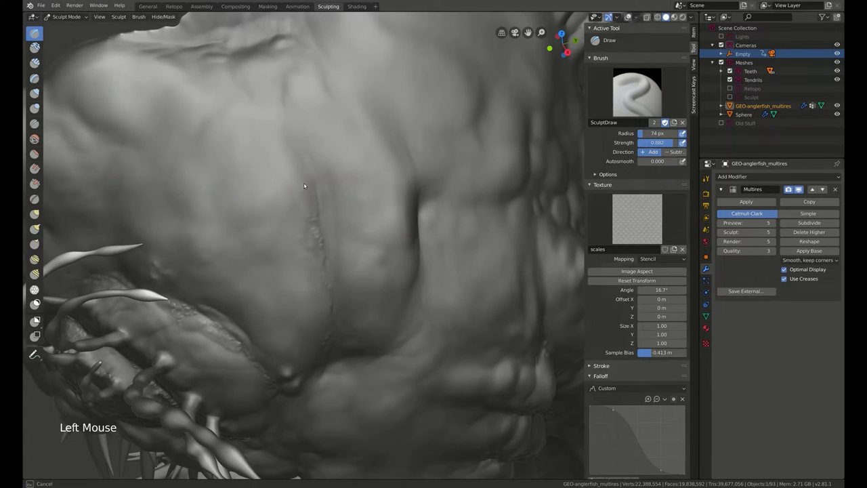
Realign the stencil over the body and stamp a strip of scales along the upper ridge behind the tendrils.
click(327, 207)
middle_click(350, 230)
right_click(344, 195)
double_click(281, 233)
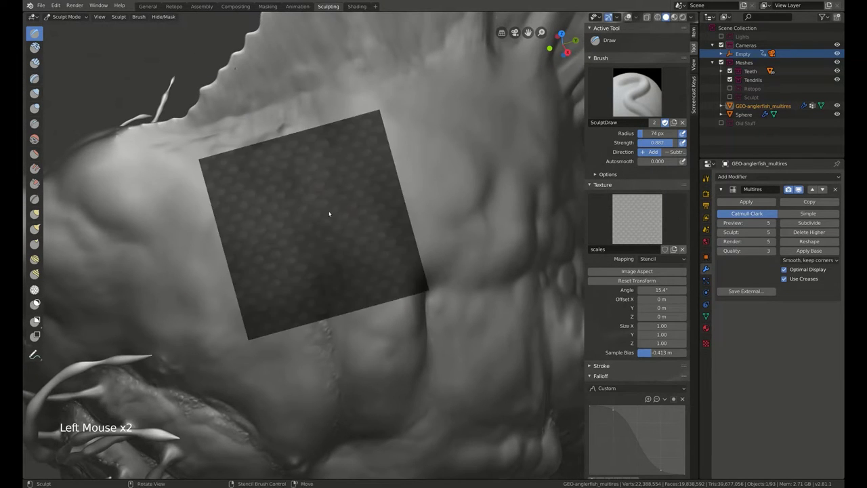
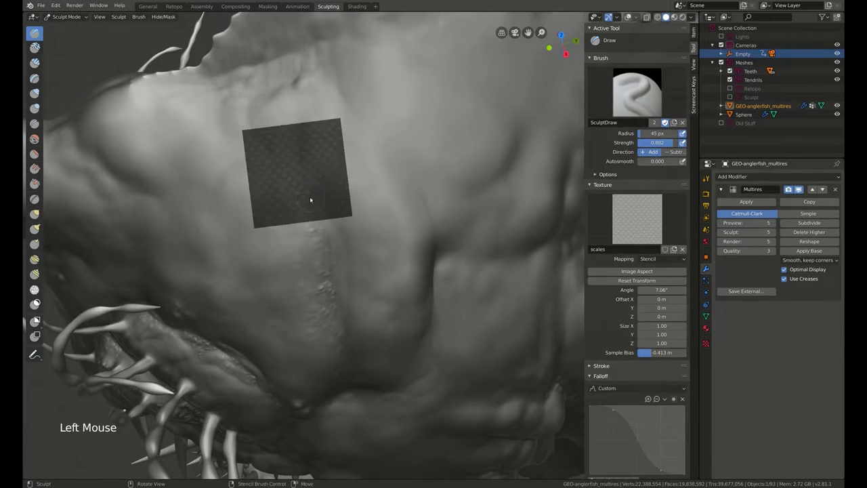
middle_click(368, 162)
middle_click(358, 127)
right_click(345, 185)
click(323, 209)
key(f)
click(327, 202)
double_click(328, 223)
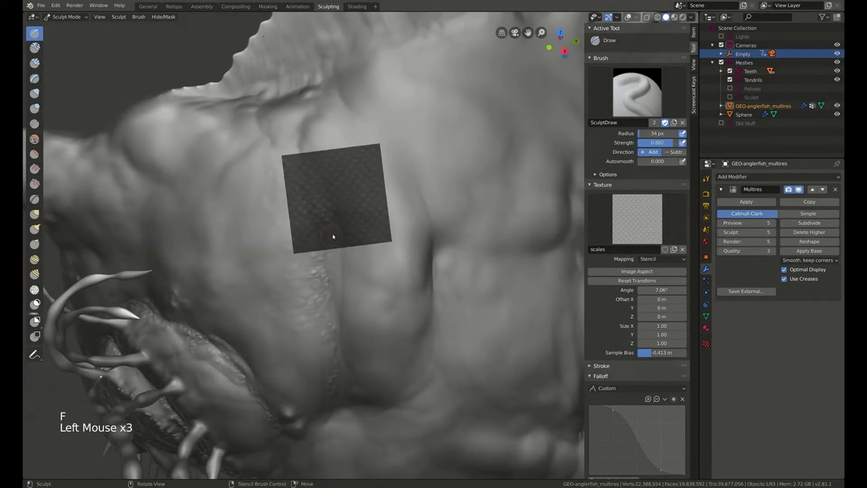